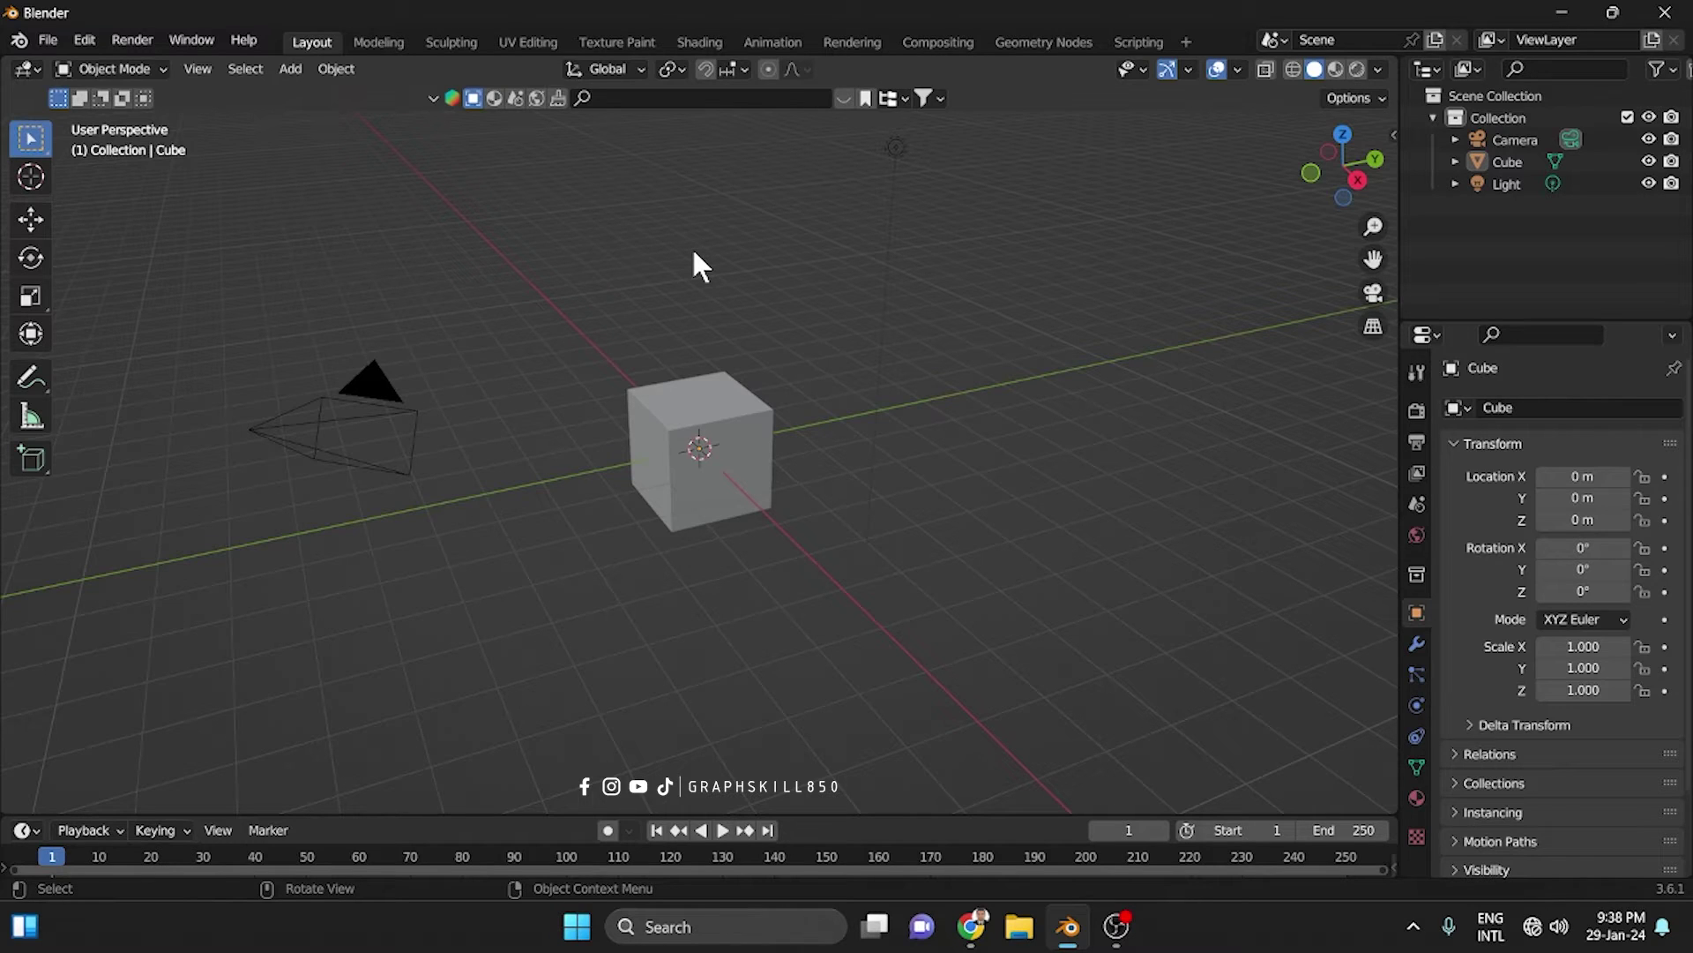
Select the default cube as the active object
{"action": "left_click", "coordinate": [755, 490]}
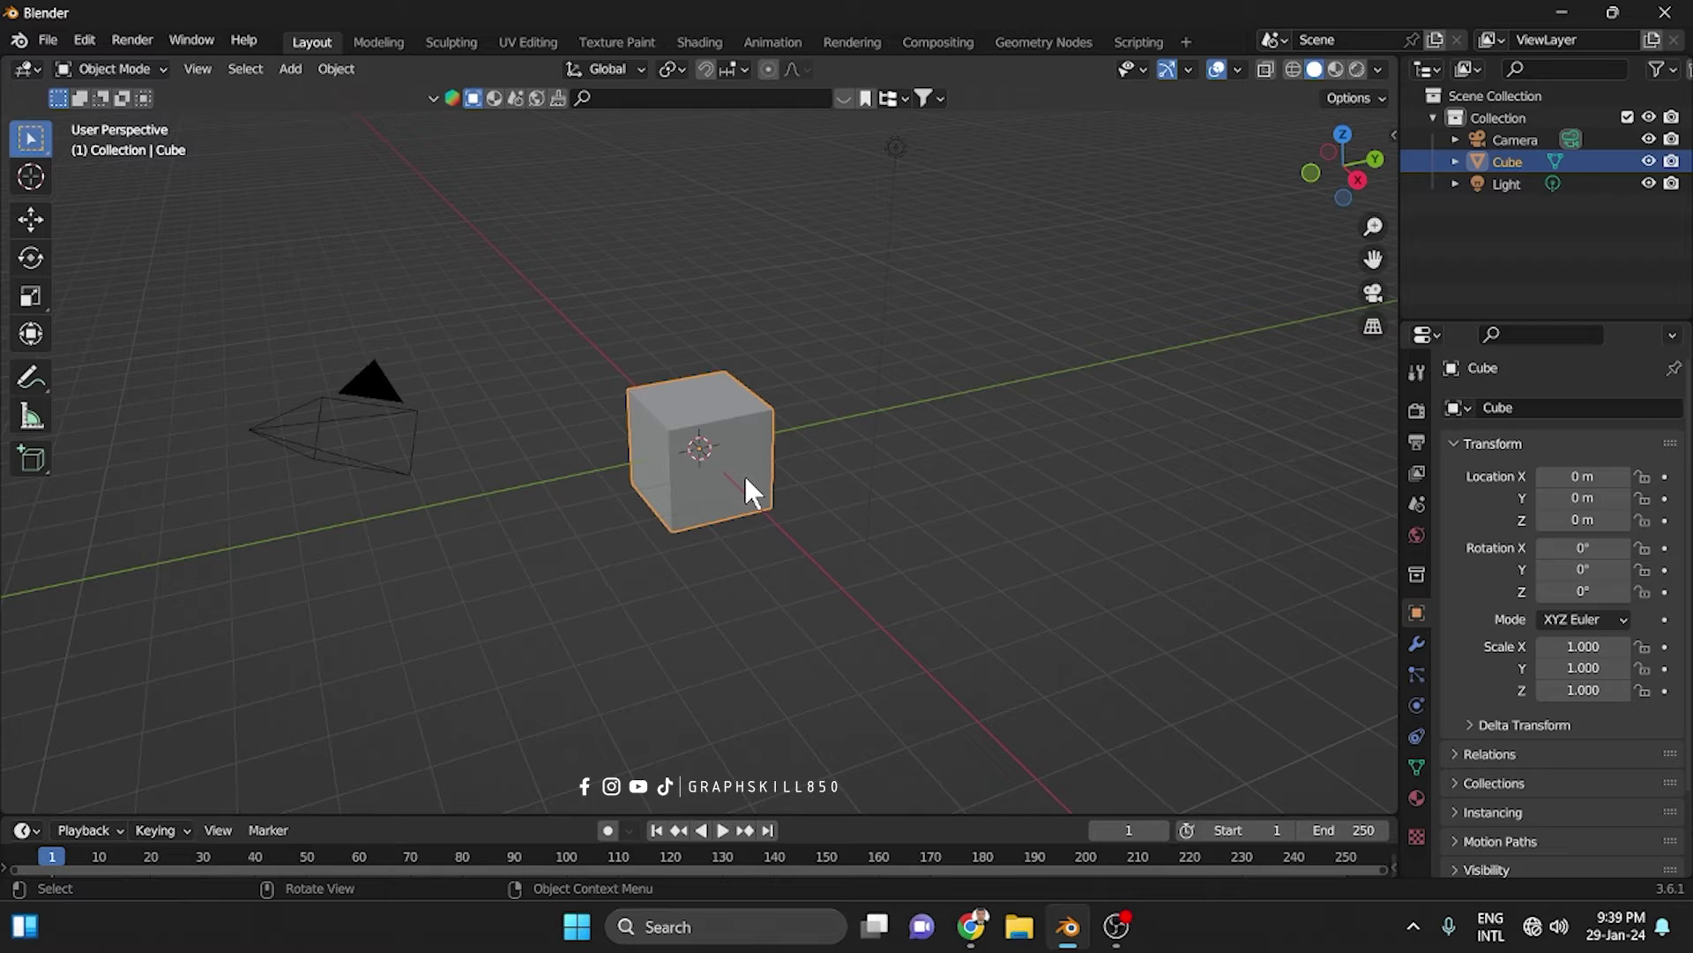
Merge the cube to one vertex, extrude it and revolve it into a funnel with a Screw modifier
{"action": "left_click", "coordinate": [755, 491]}
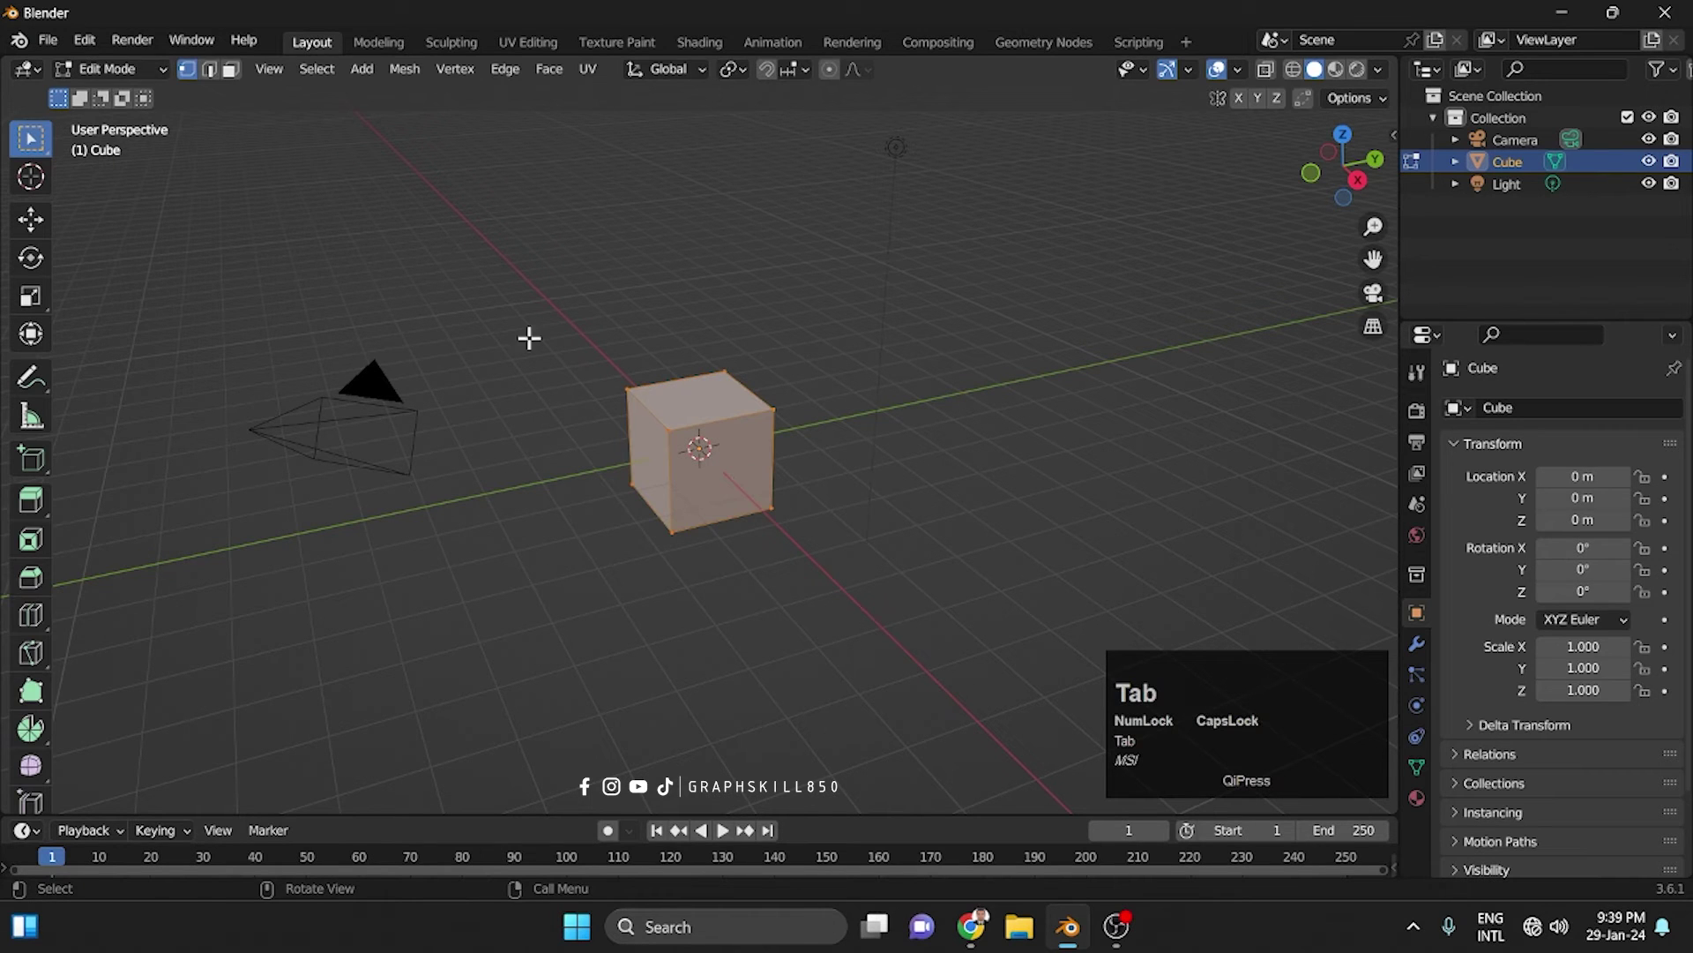
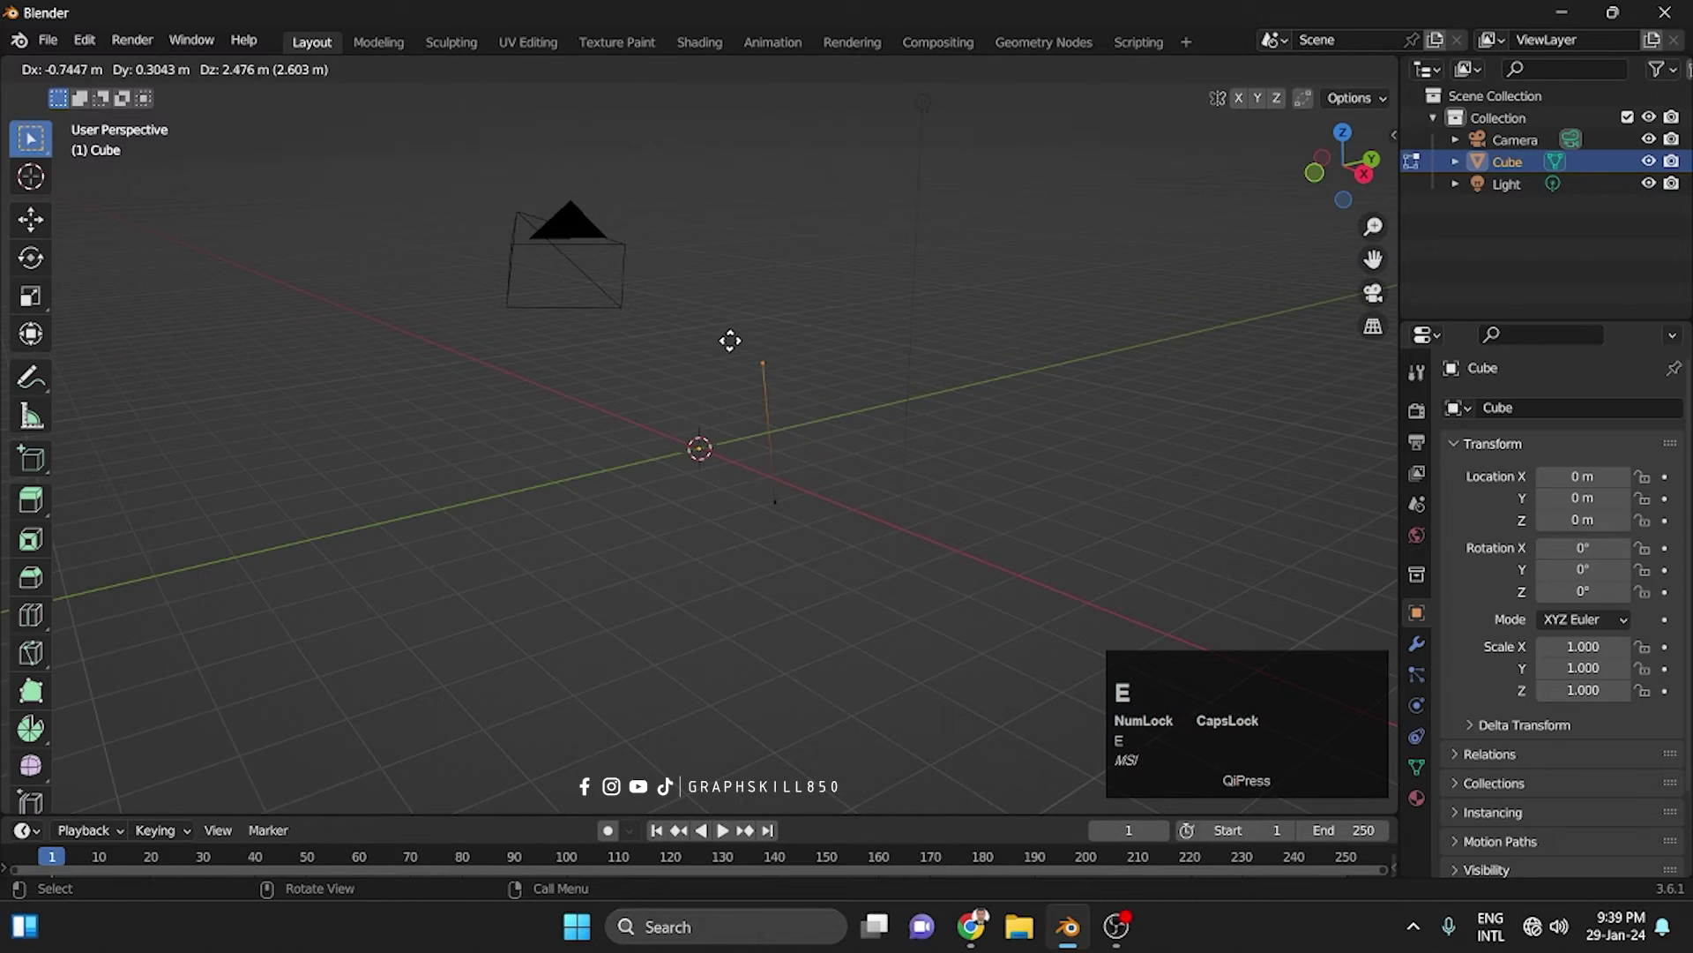
{"action": "left_click", "coordinate": [753, 293]}
{"action": "right_click", "coordinate": [842, 254]}
{"action": "key", "text": "Tab"}
{"action": "middle_click", "coordinate": [795, 376]}
{"action": "left_click", "coordinate": [1424, 673]}
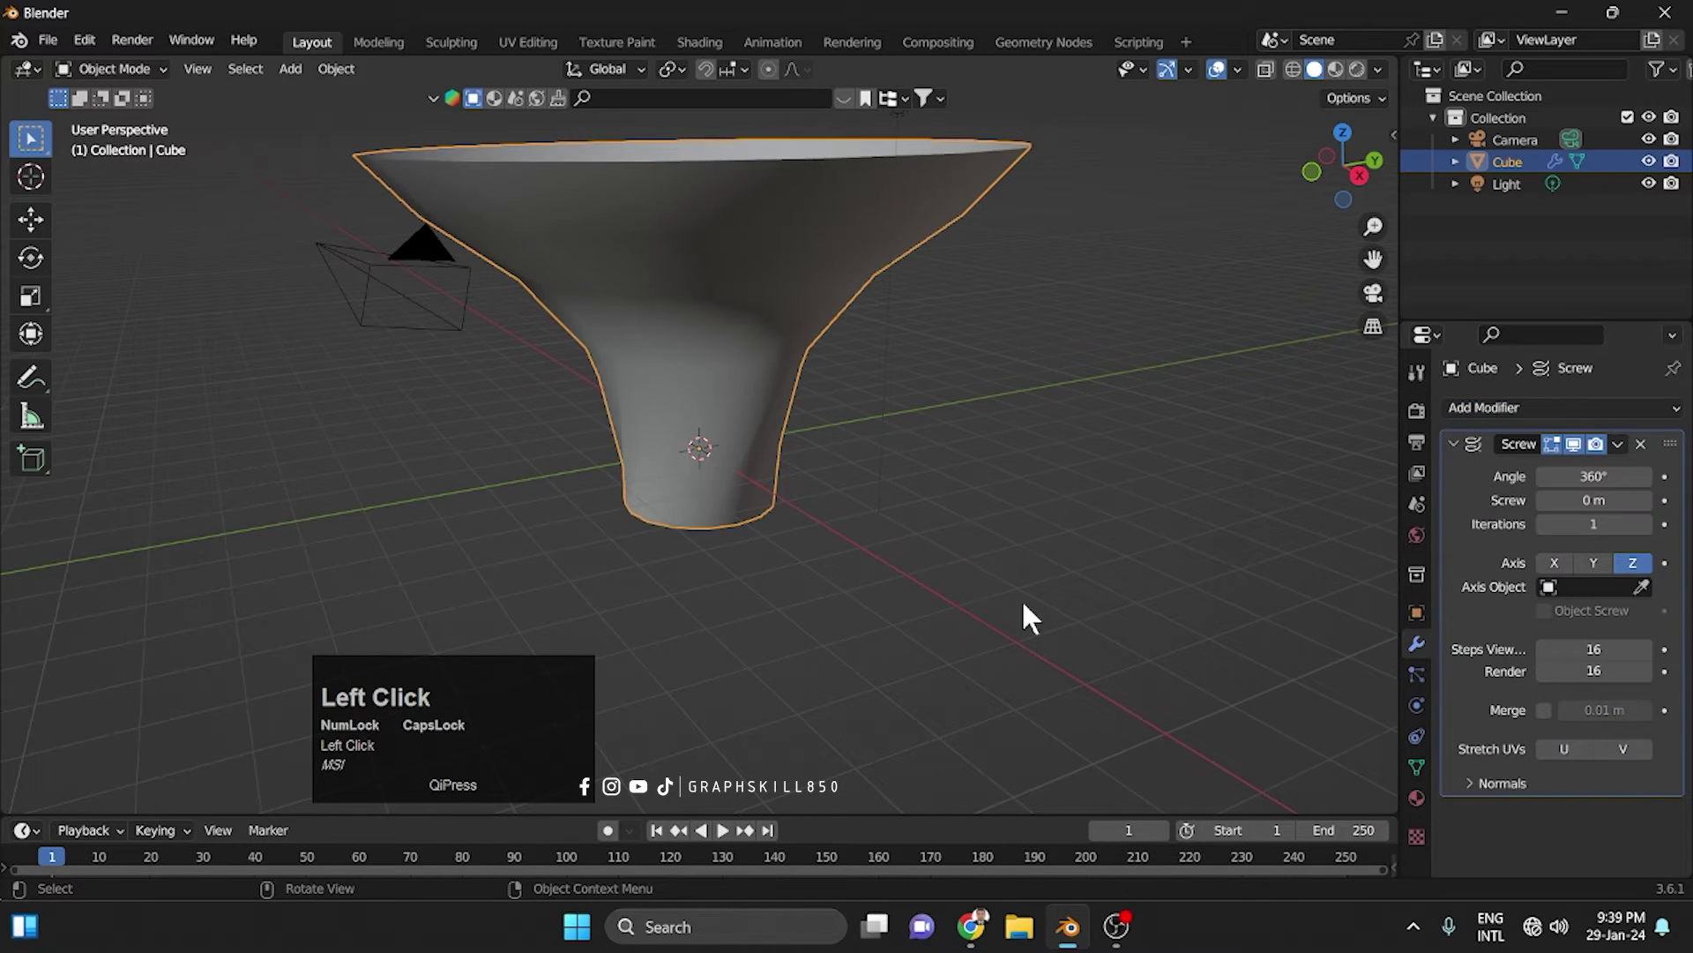
Inspect the funnel shape, then delete it so only camera and light remain
{"action": "left_click_drag", "start_coordinate": [933, 472], "coordinate": [989, 418]}
{"action": "scroll", "scroll_direction": "down", "scroll_amount": 3}
{"action": "left_click_drag", "start_coordinate": [954, 503], "coordinate": [107, 42]}
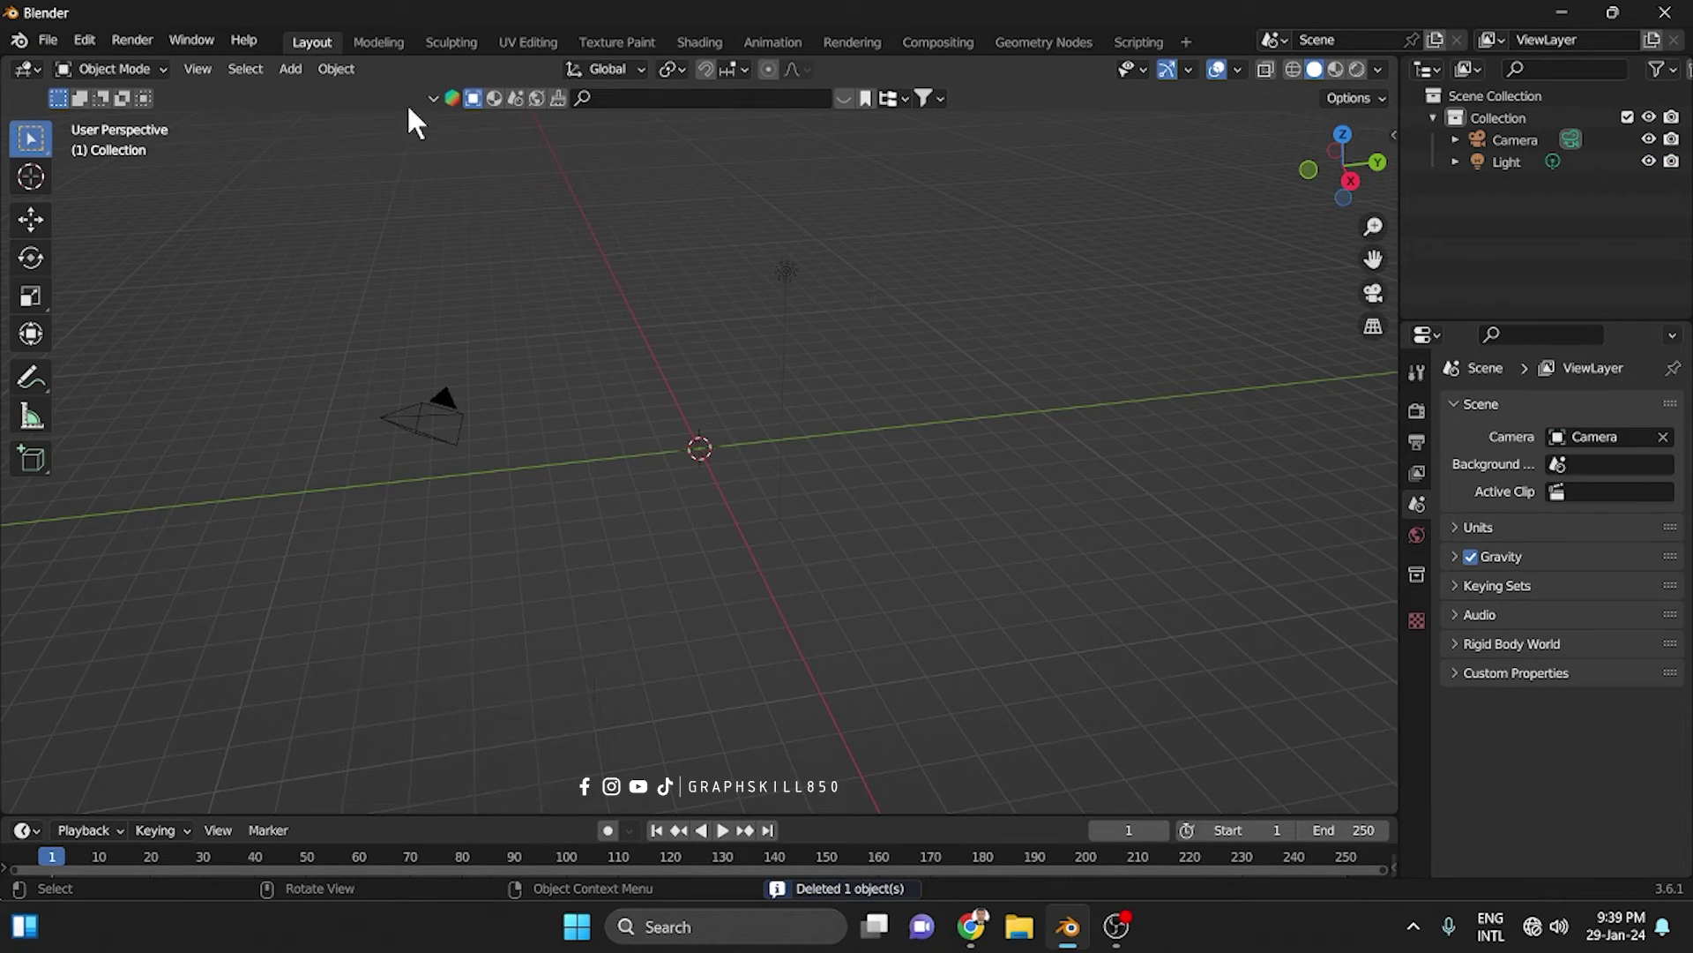
Enable the Add Mesh: Extra Objects add-on in Preferences by searching 'extr', then close Preferences
{"action": "left_click_drag", "start_coordinate": [106, 42], "coordinate": [144, 375]}
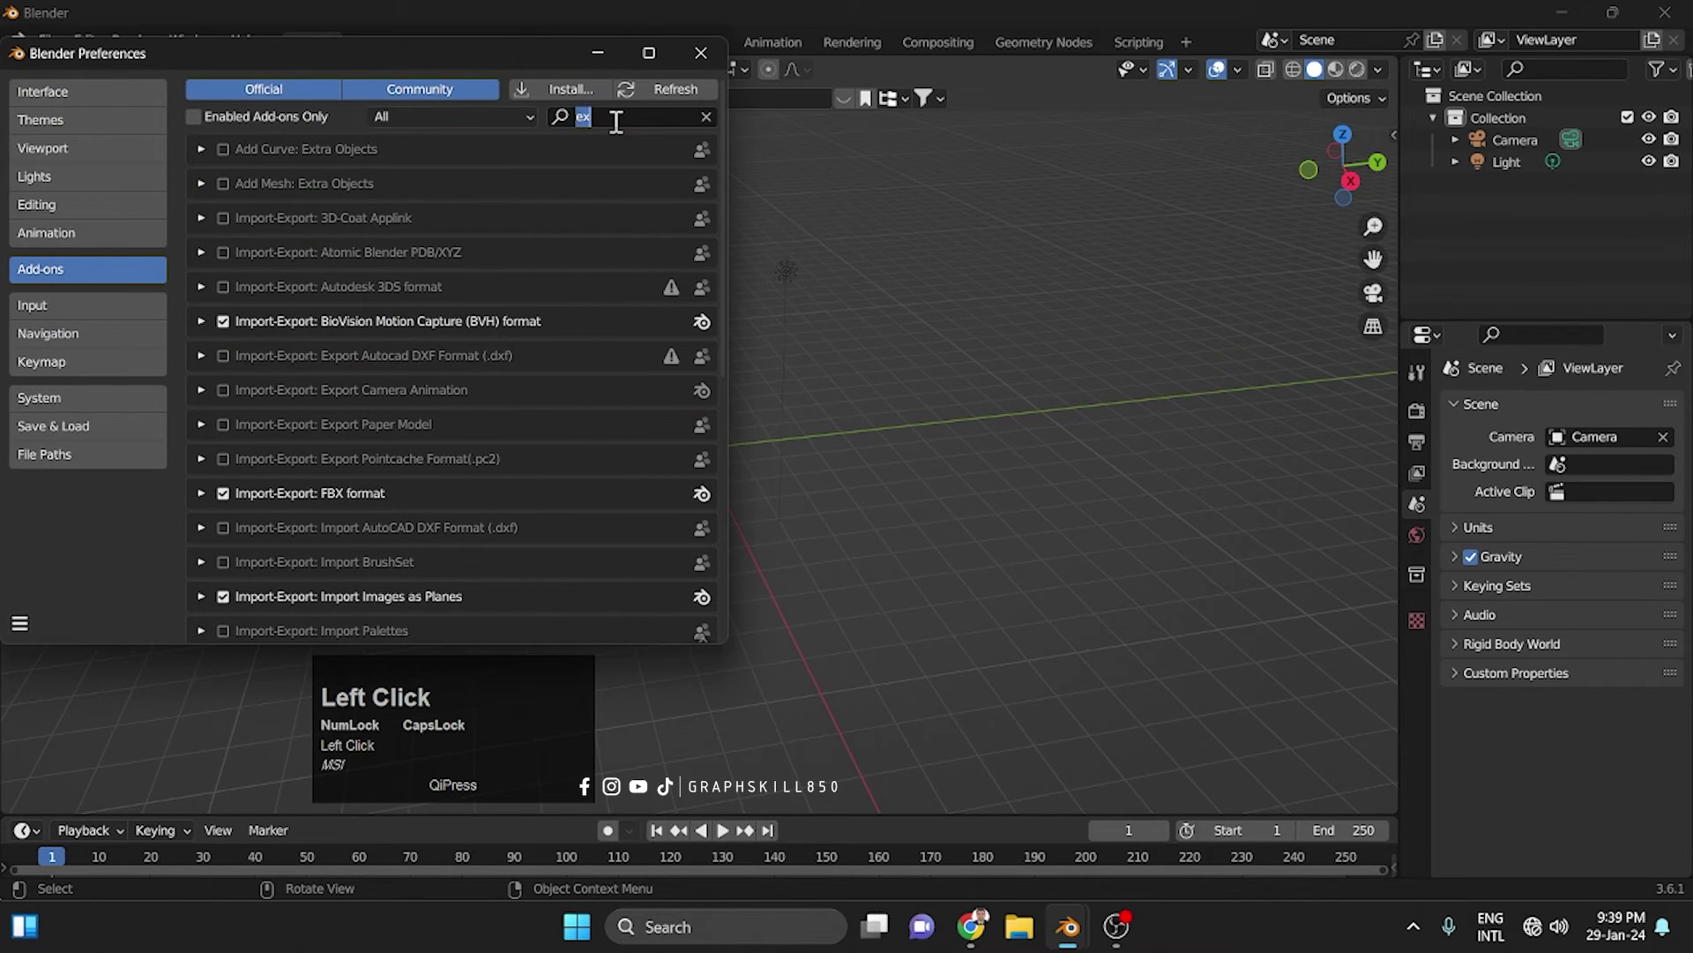
{"action": "type", "text": "ex"}
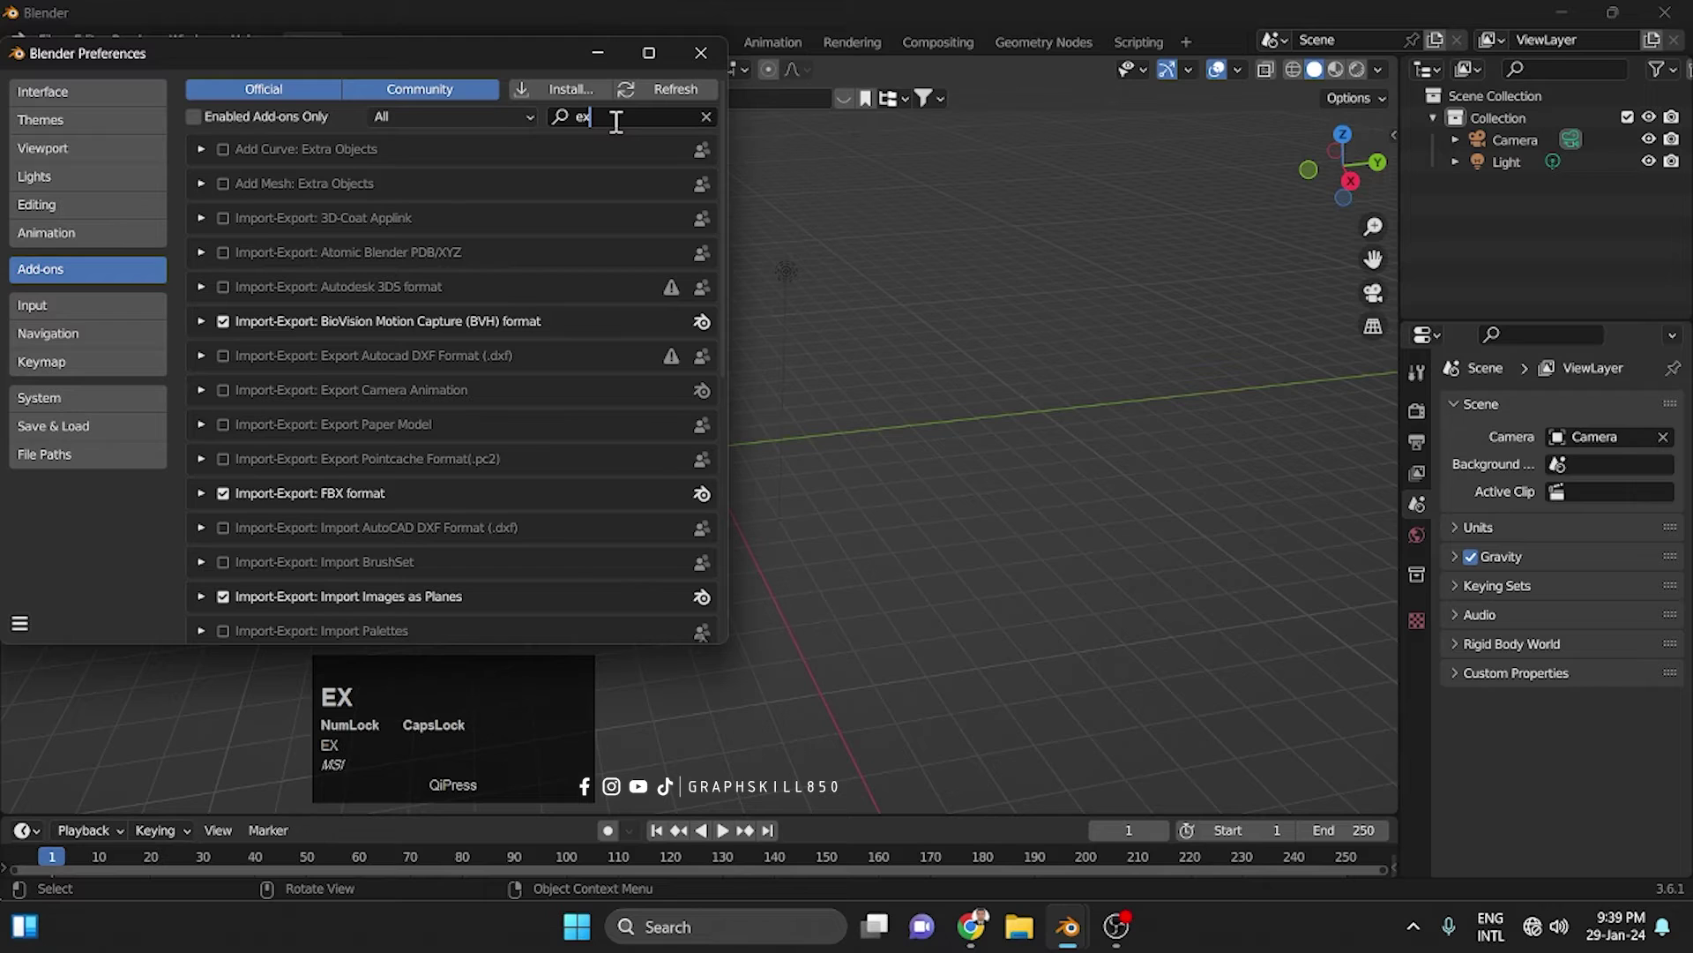
{"action": "type", "text": "tr"}
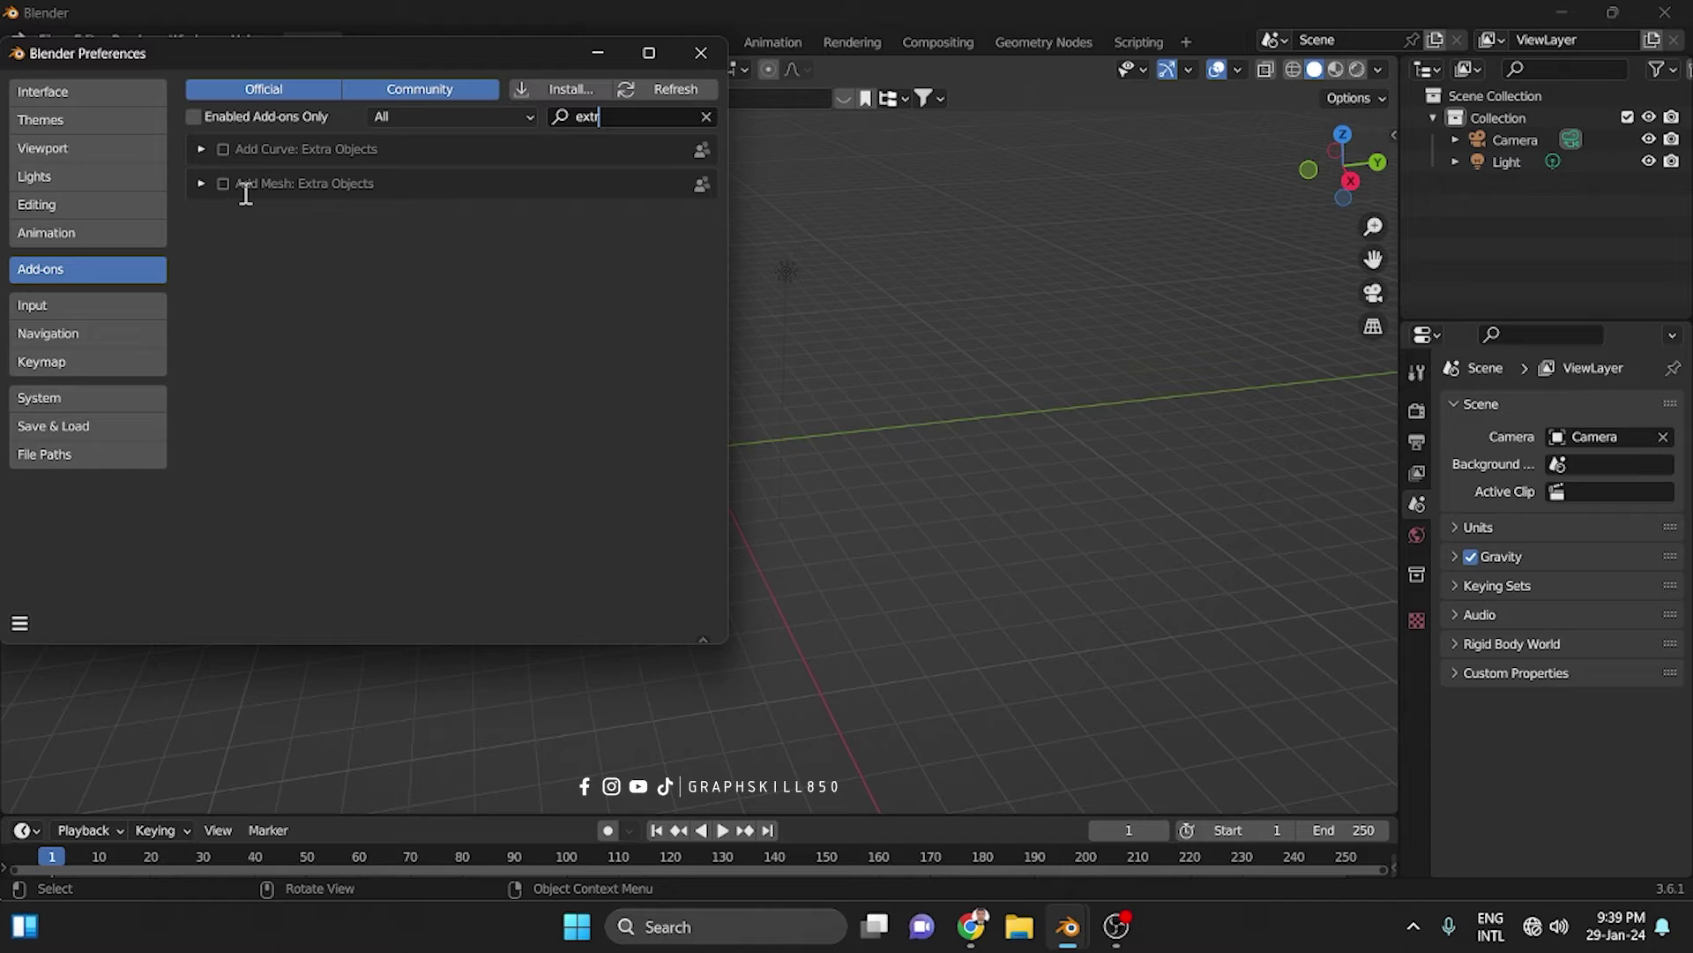
{"action": "type", "text": "EXTR"}
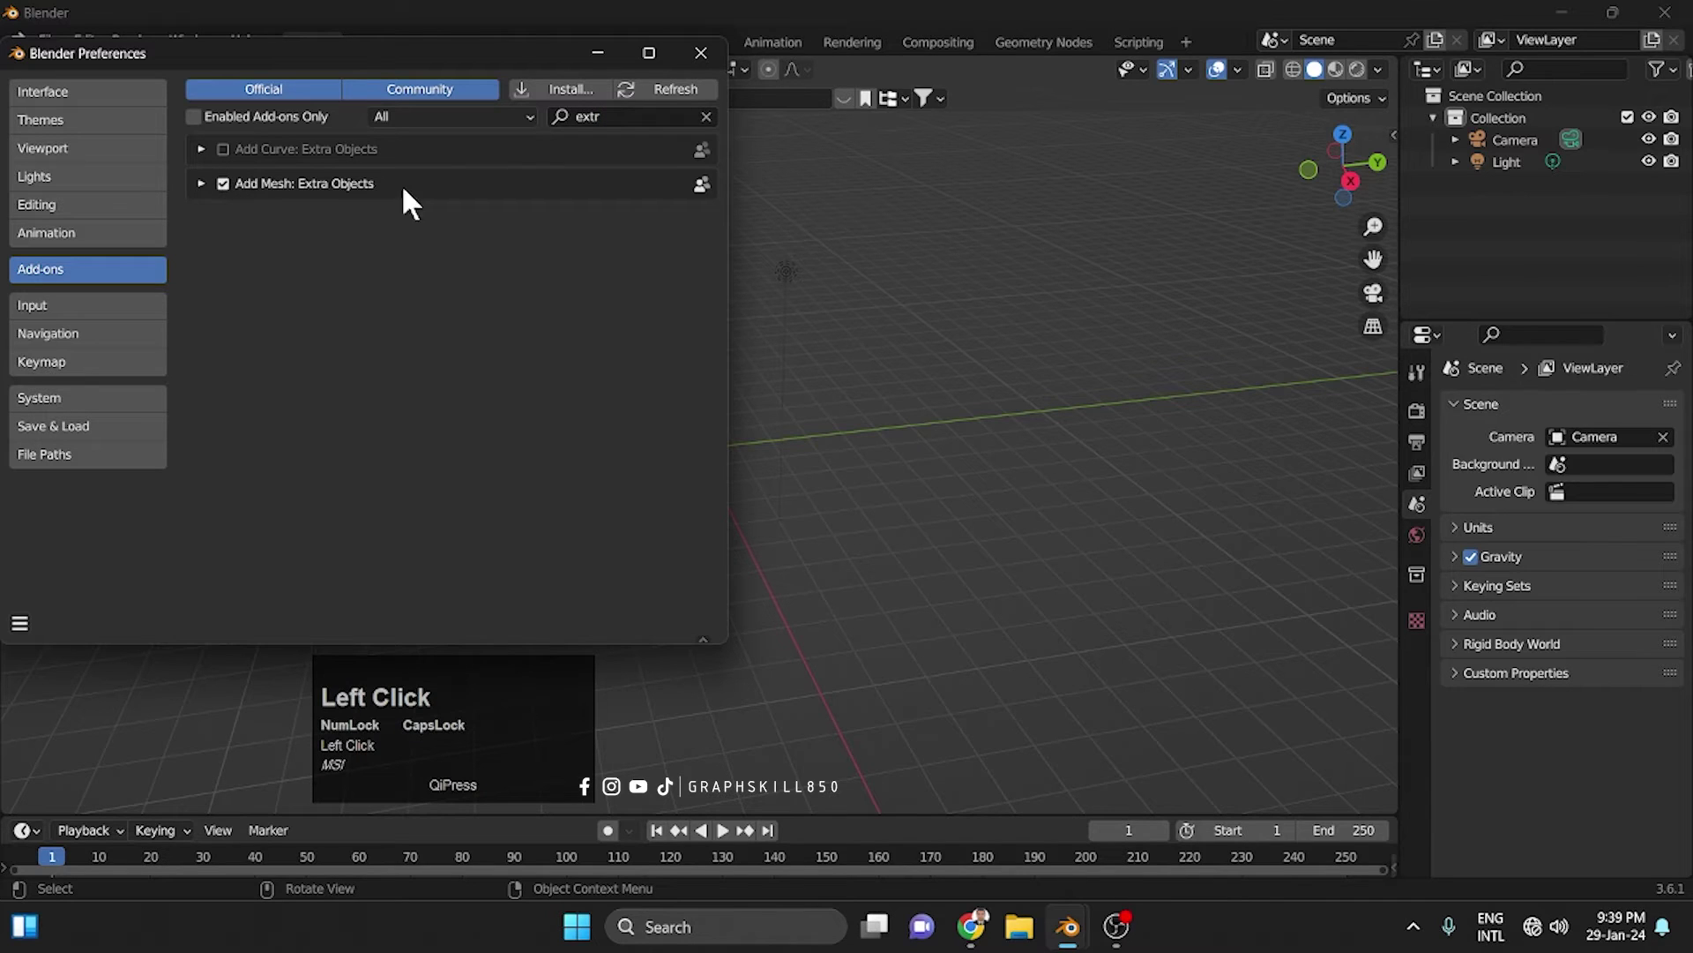
{"action": "left_click", "coordinate": [67, 611]}
{"action": "left_click", "coordinate": [32, 638]}
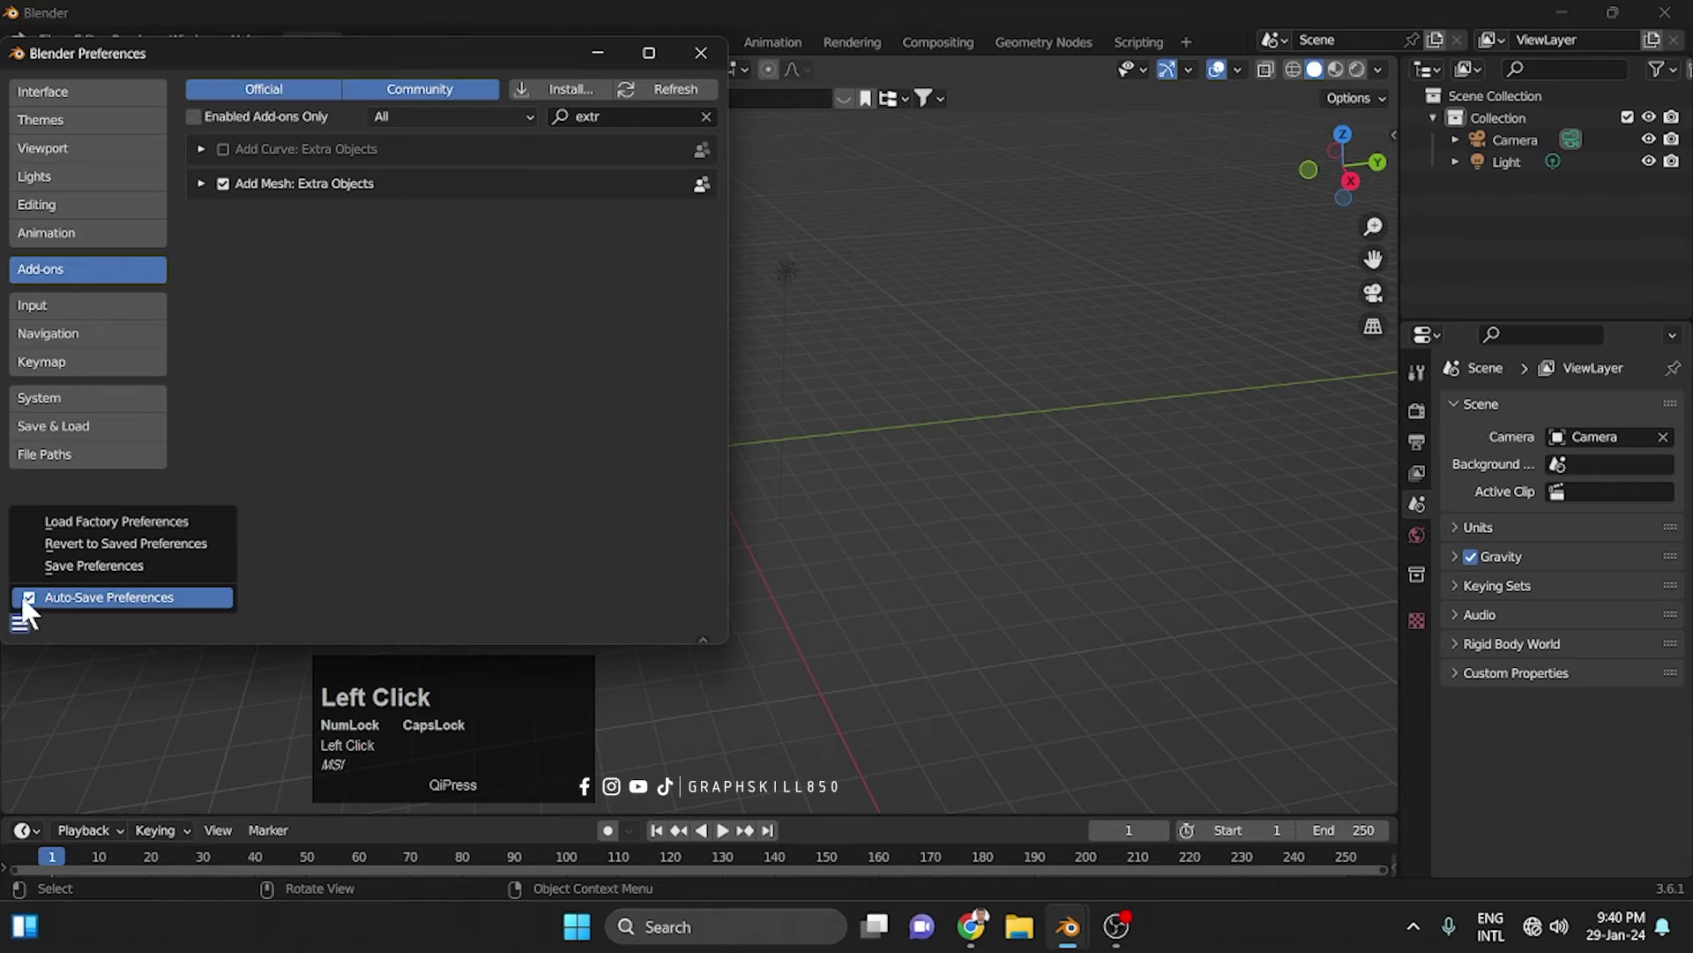
{"action": "left_click", "coordinate": [689, 129]}
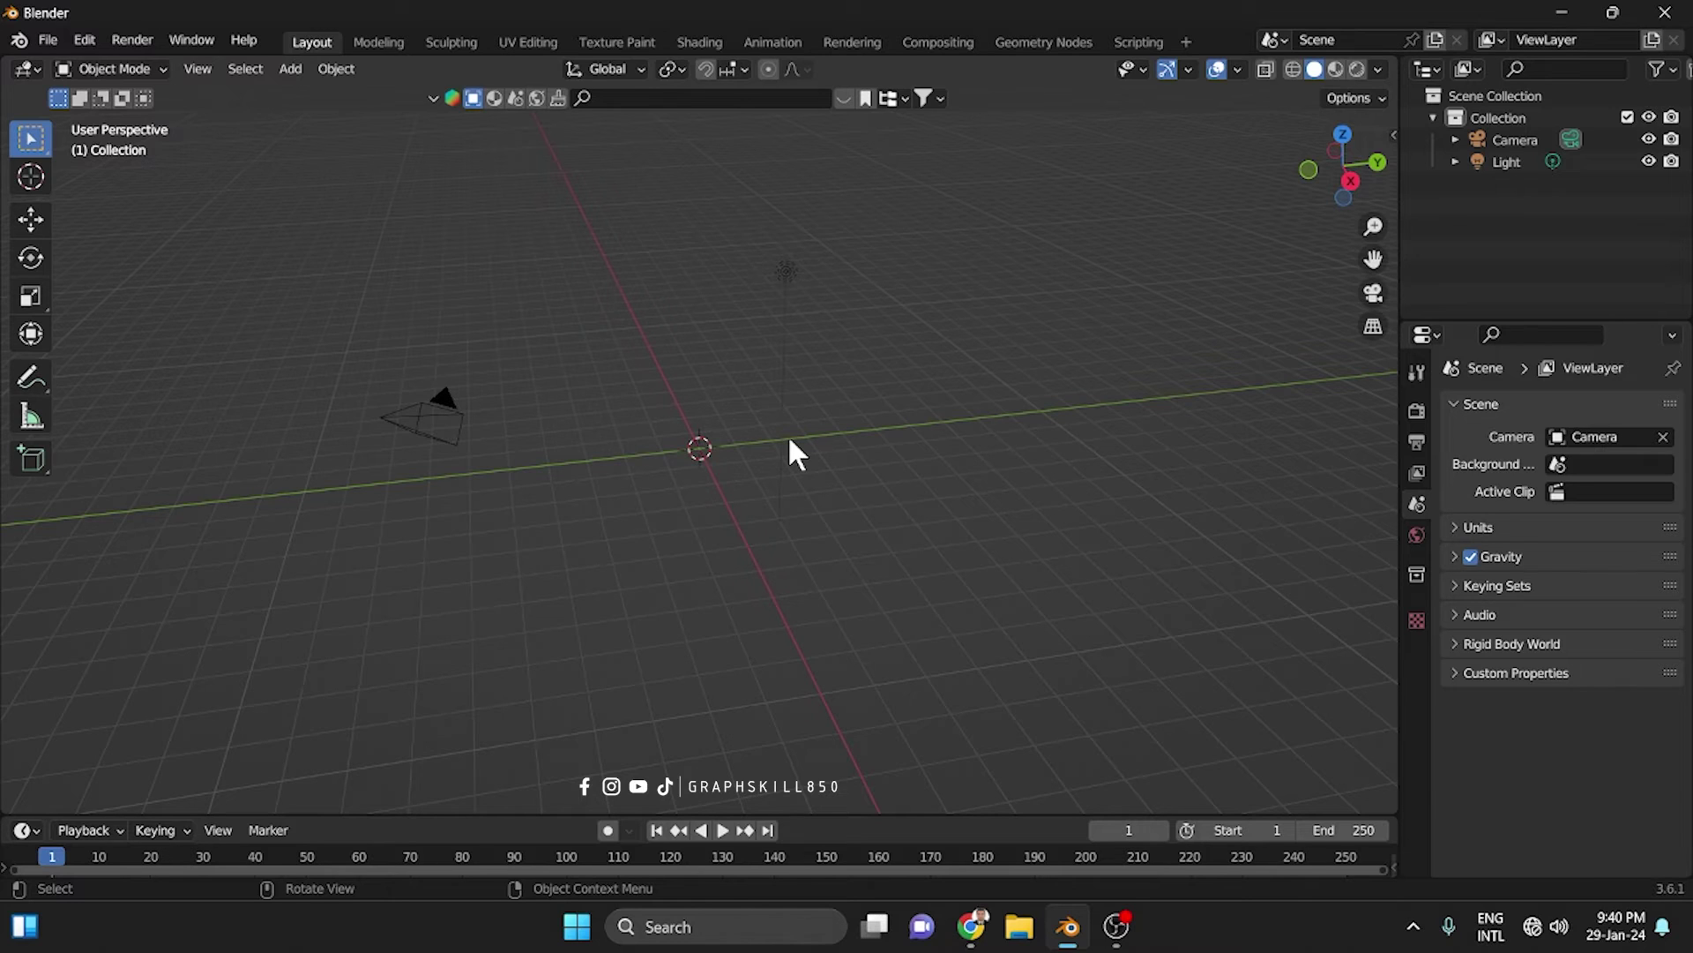
Add a Single Vert mesh object to the scene via Shift+A
{"action": "key", "text": "shift+a"}
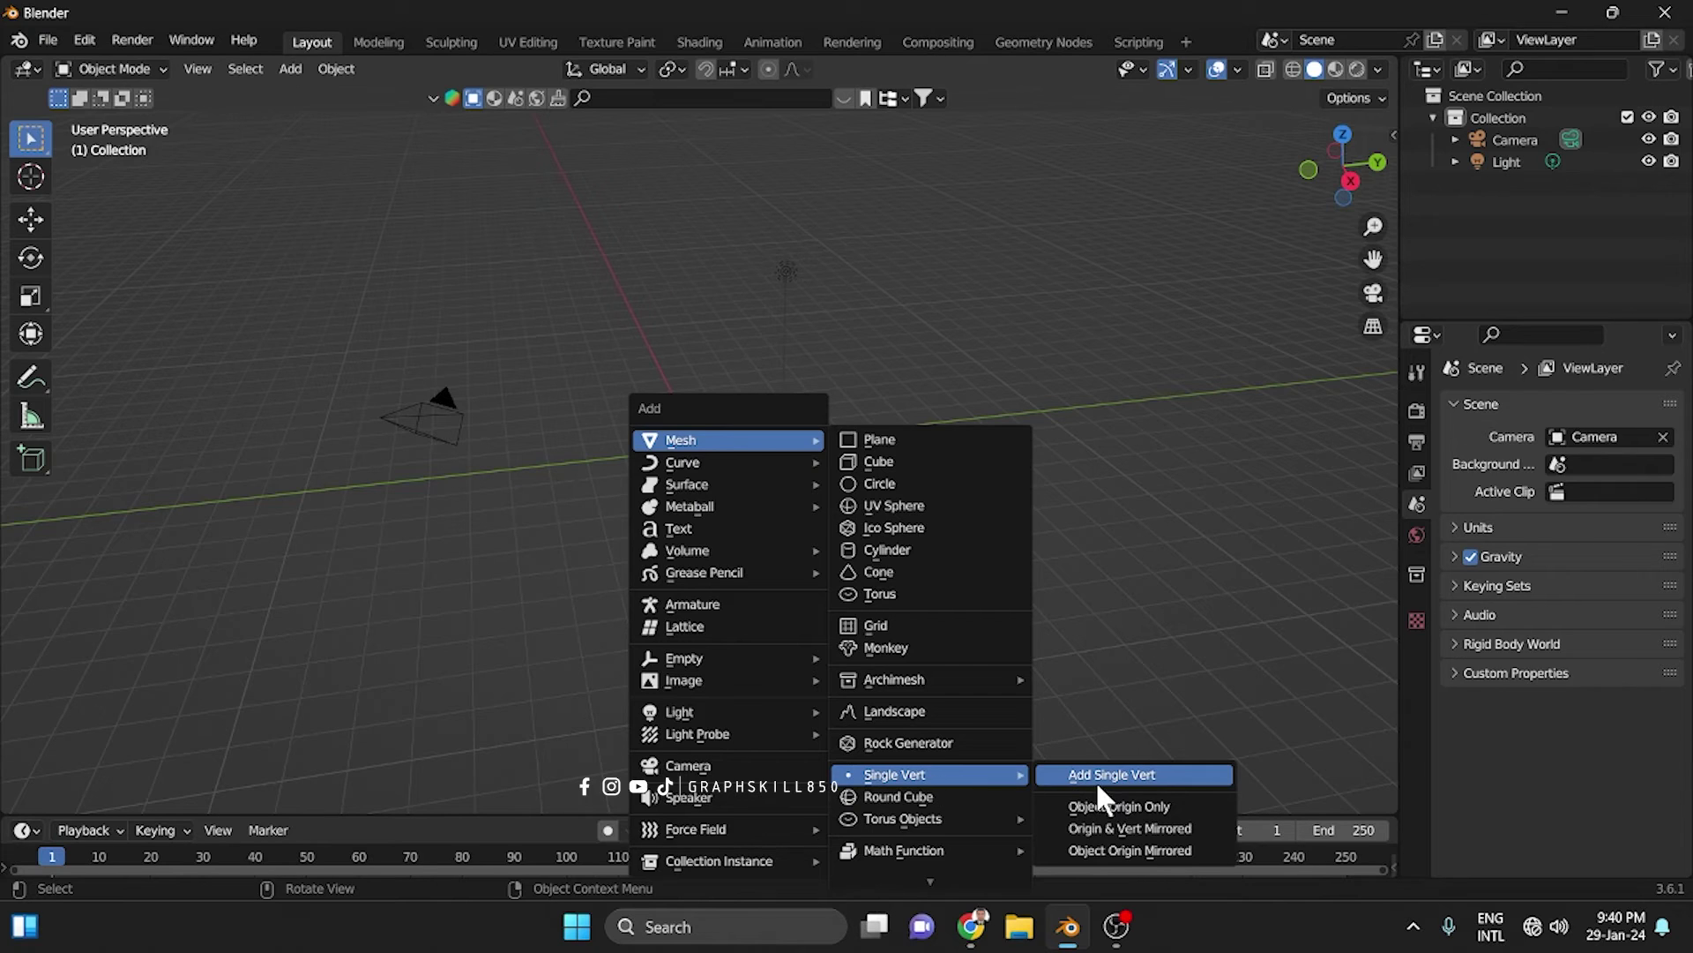
{"action": "left_click", "coordinate": [1110, 797]}
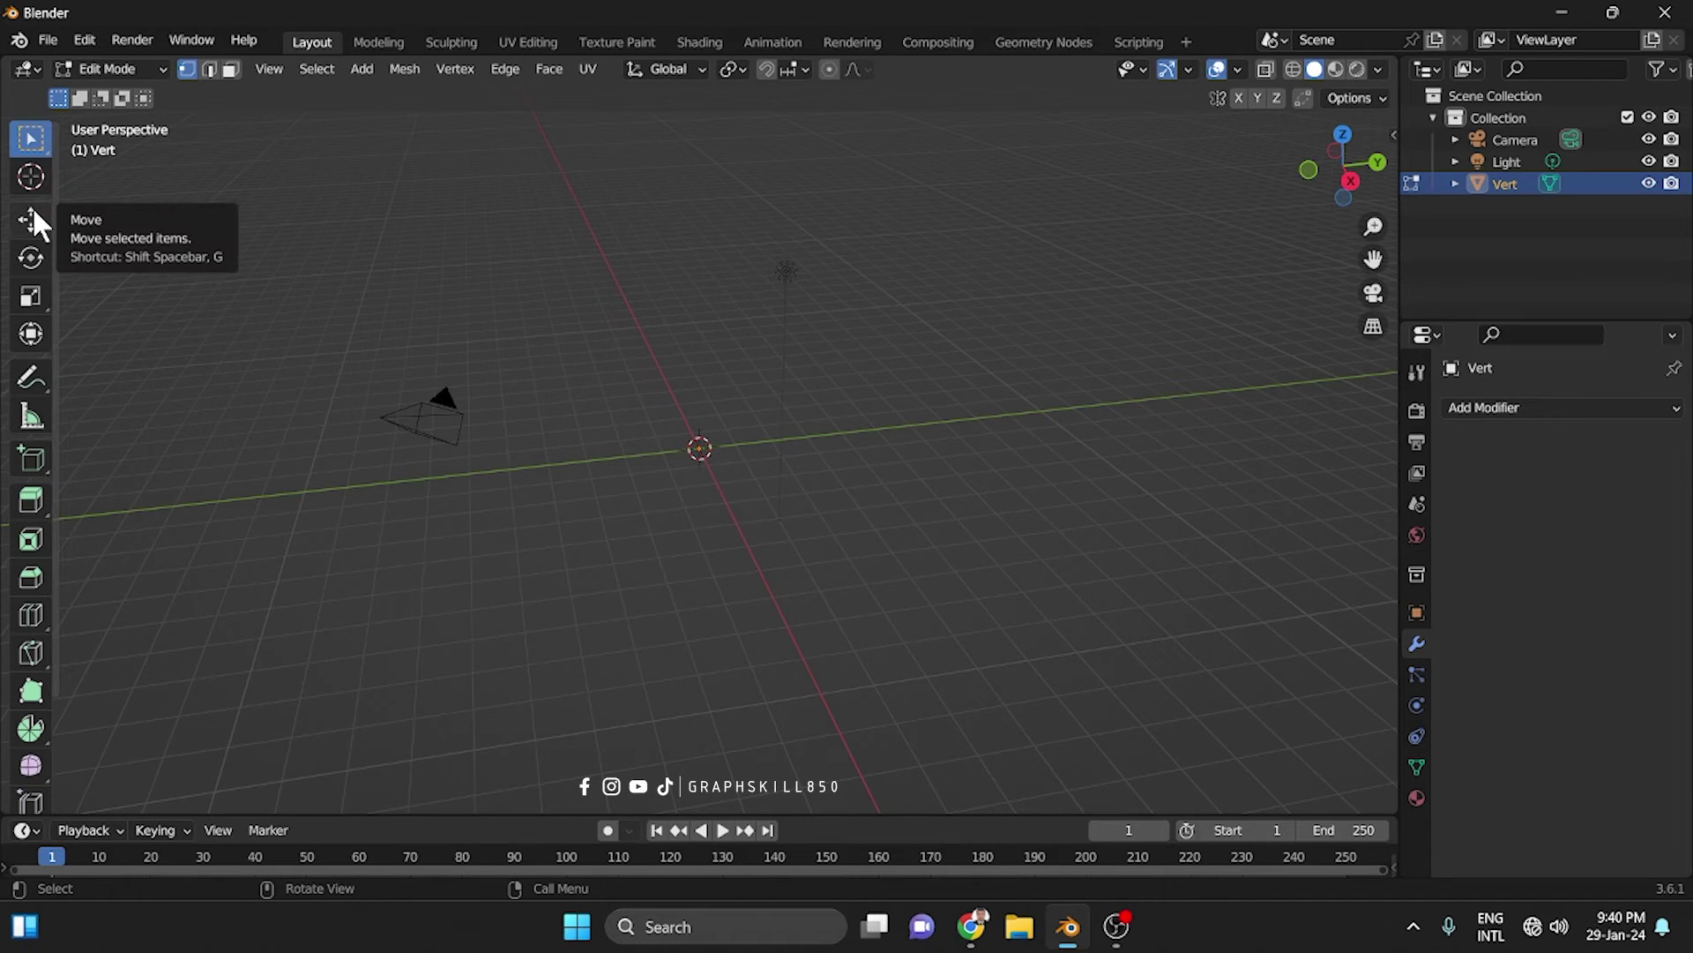
In front view, move the vertex along X and extrude the wall and rim lip of the cup profile
{"action": "left_click", "coordinate": [43, 223]}
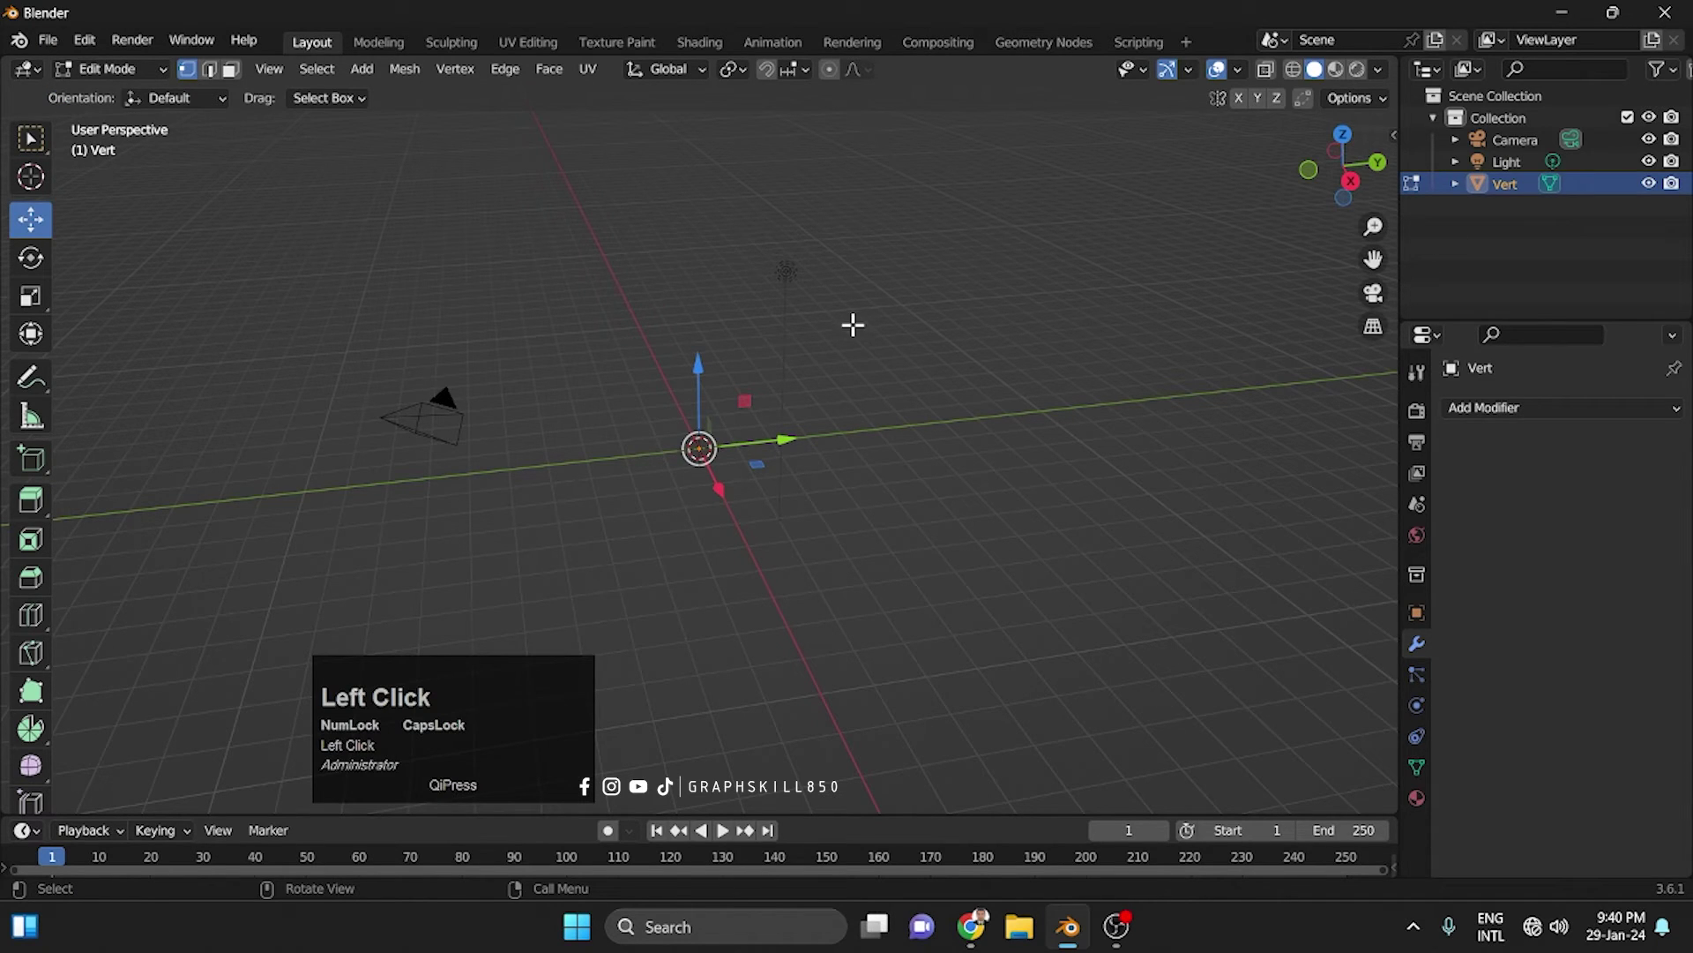
{"action": "key", "text": "1"}
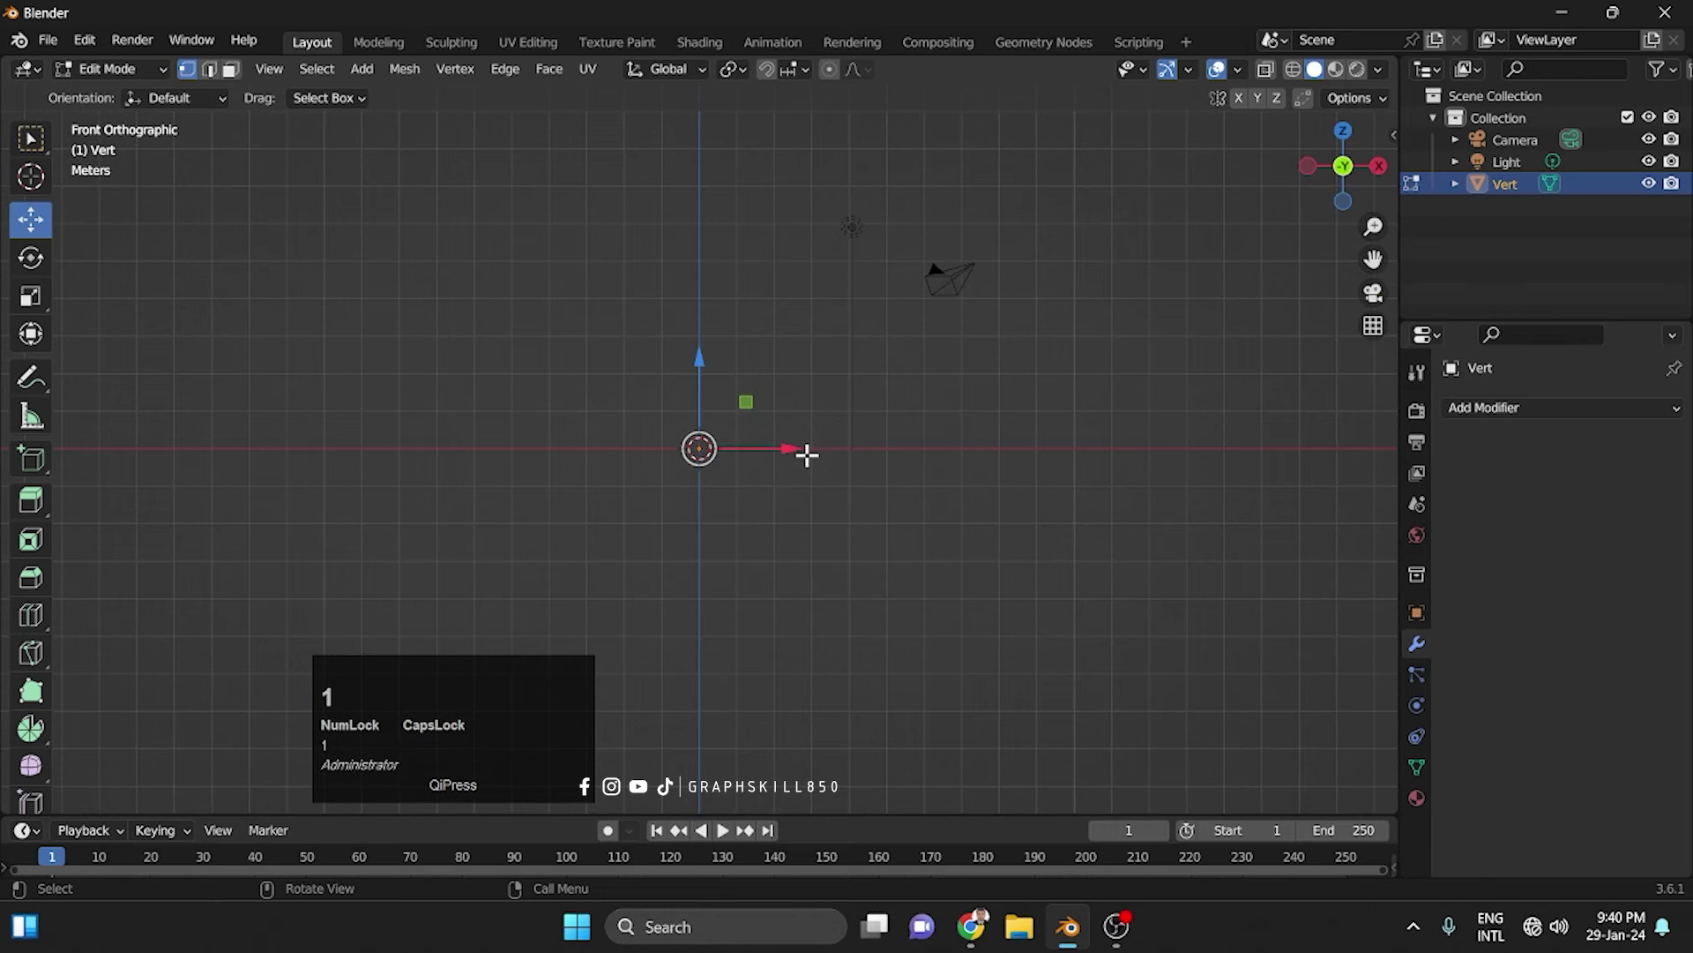
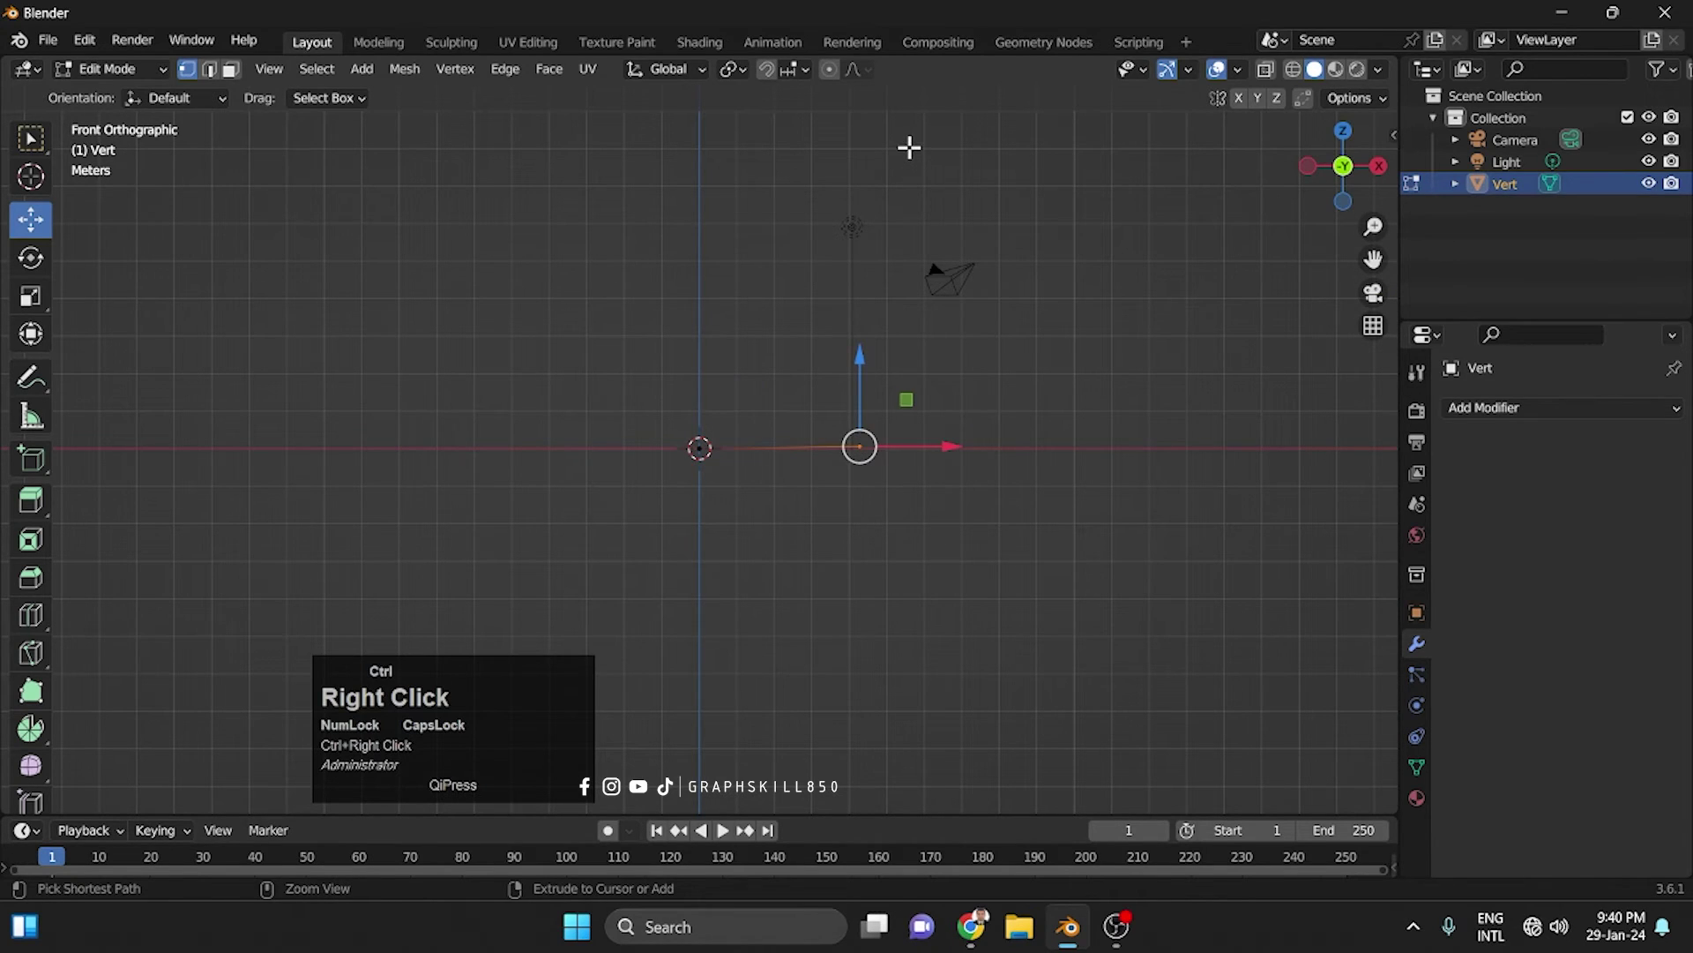
{"action": "middle_click", "coordinate": [640, 439]}
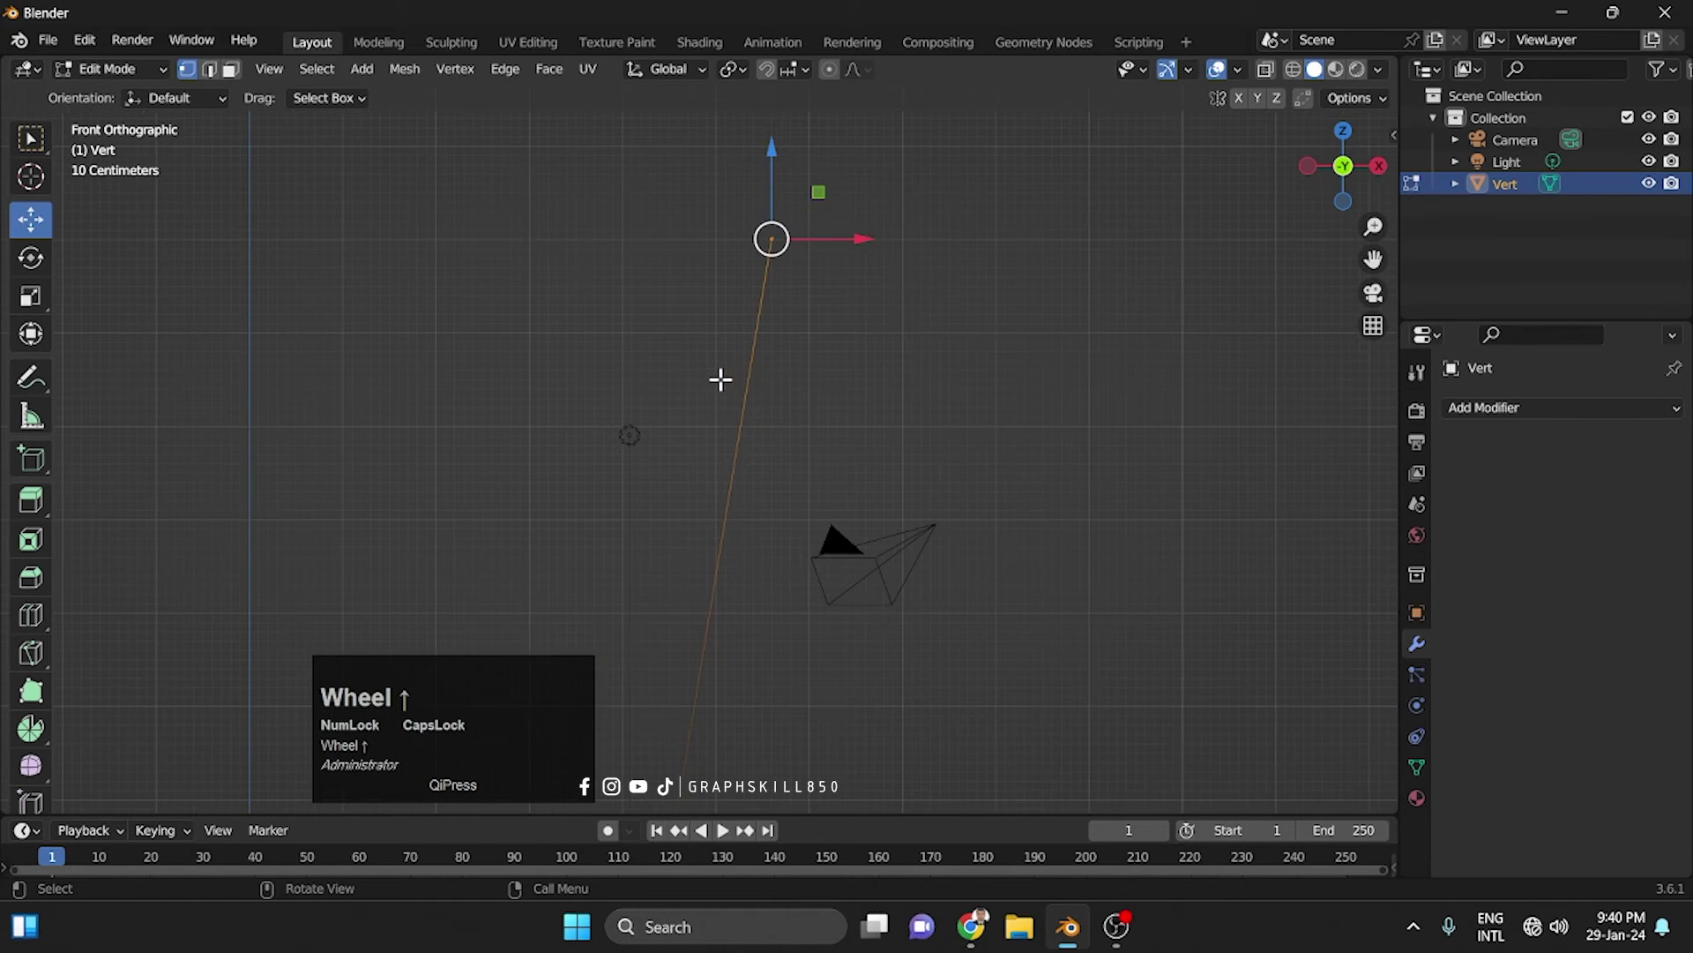
{"action": "scroll", "scroll_direction": "up", "scroll_amount": 3}
{"action": "left_click_drag", "start_coordinate": [670, 479], "coordinate": [698, 431]}
{"action": "scroll", "scroll_direction": "up", "scroll_amount": 3}
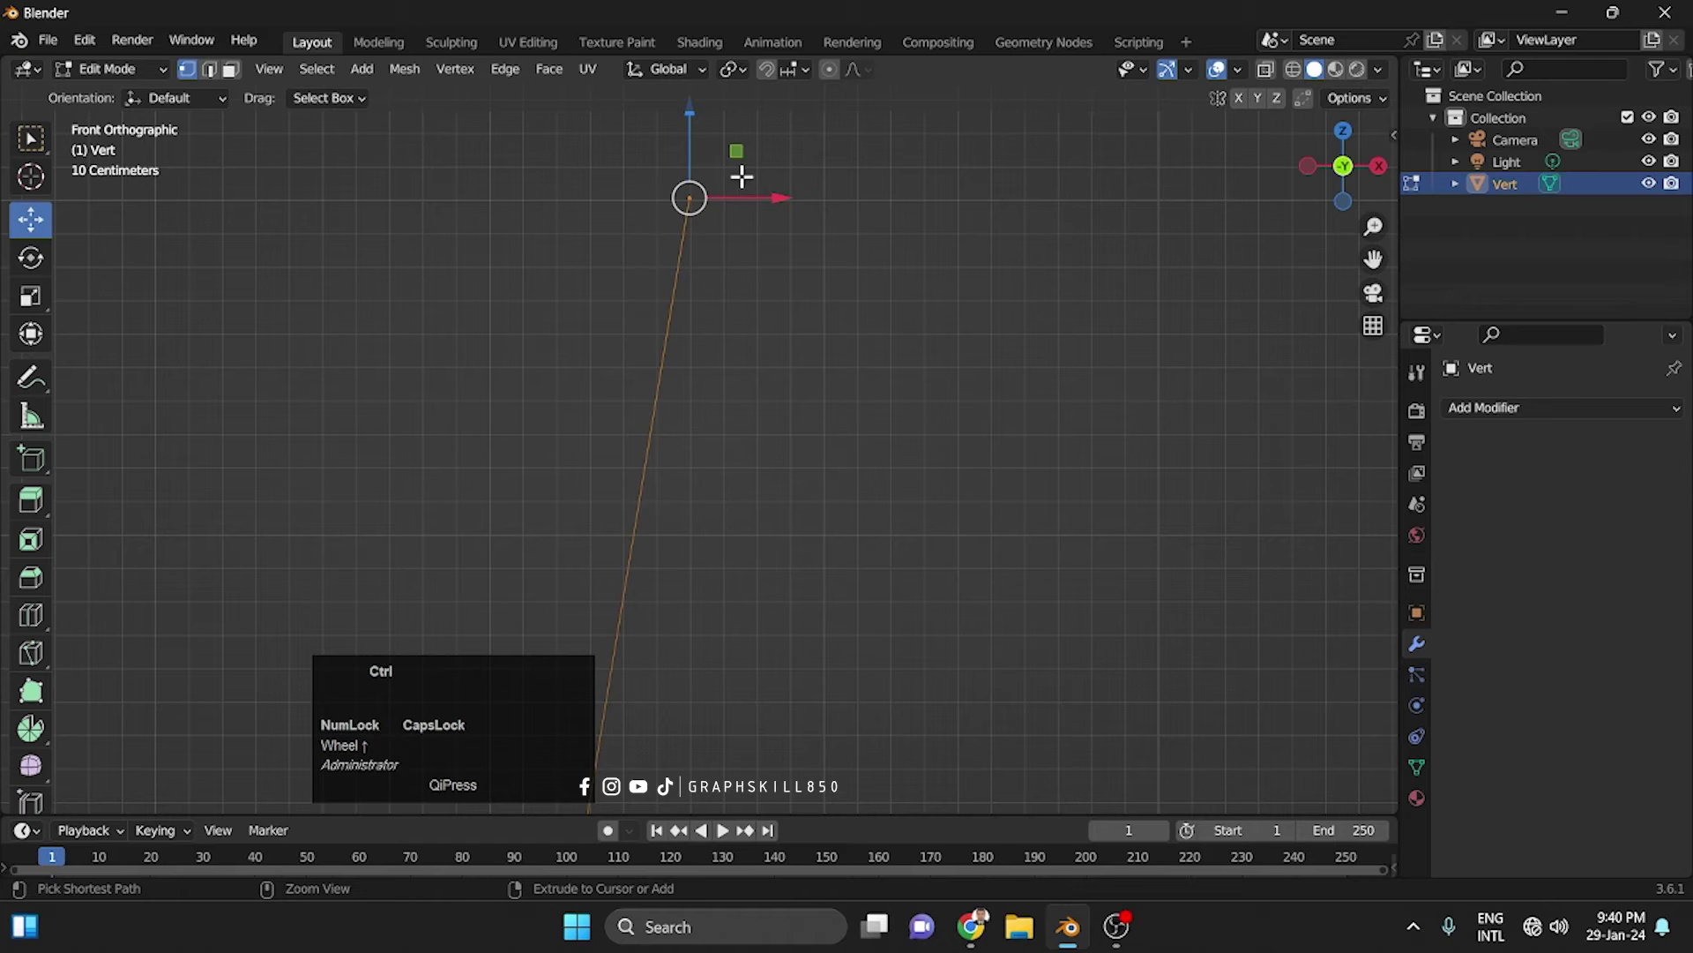
{"action": "right_click", "coordinate": [741, 194]}
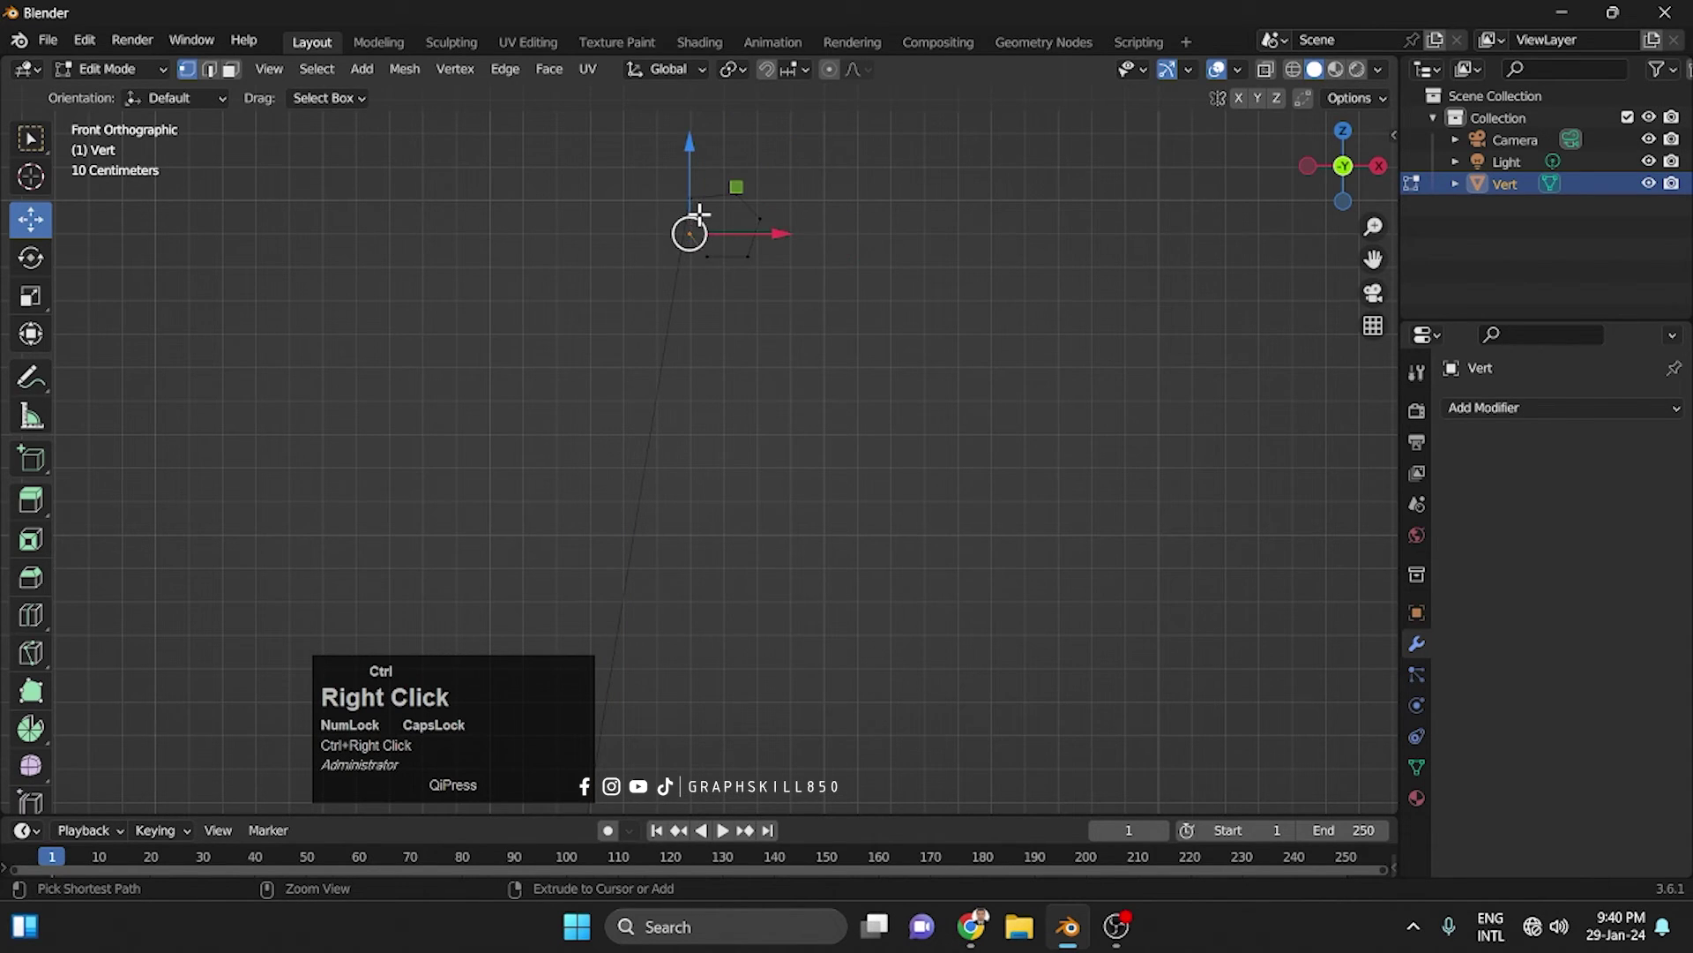
Return to Object Mode and view the finished two-segment profile in perspective
{"action": "scroll", "scroll_direction": "down", "scroll_amount": 3}
{"action": "key", "text": "Caps_Lock"}
{"action": "middle_click", "coordinate": [631, 504]}
{"action": "key", "text": "Caps_Lock"}
{"action": "key", "text": "Tab"}
{"action": "middle_click", "coordinate": [683, 576]}
{"action": "left_click_drag", "start_coordinate": [914, 455], "coordinate": [1310, 599]}
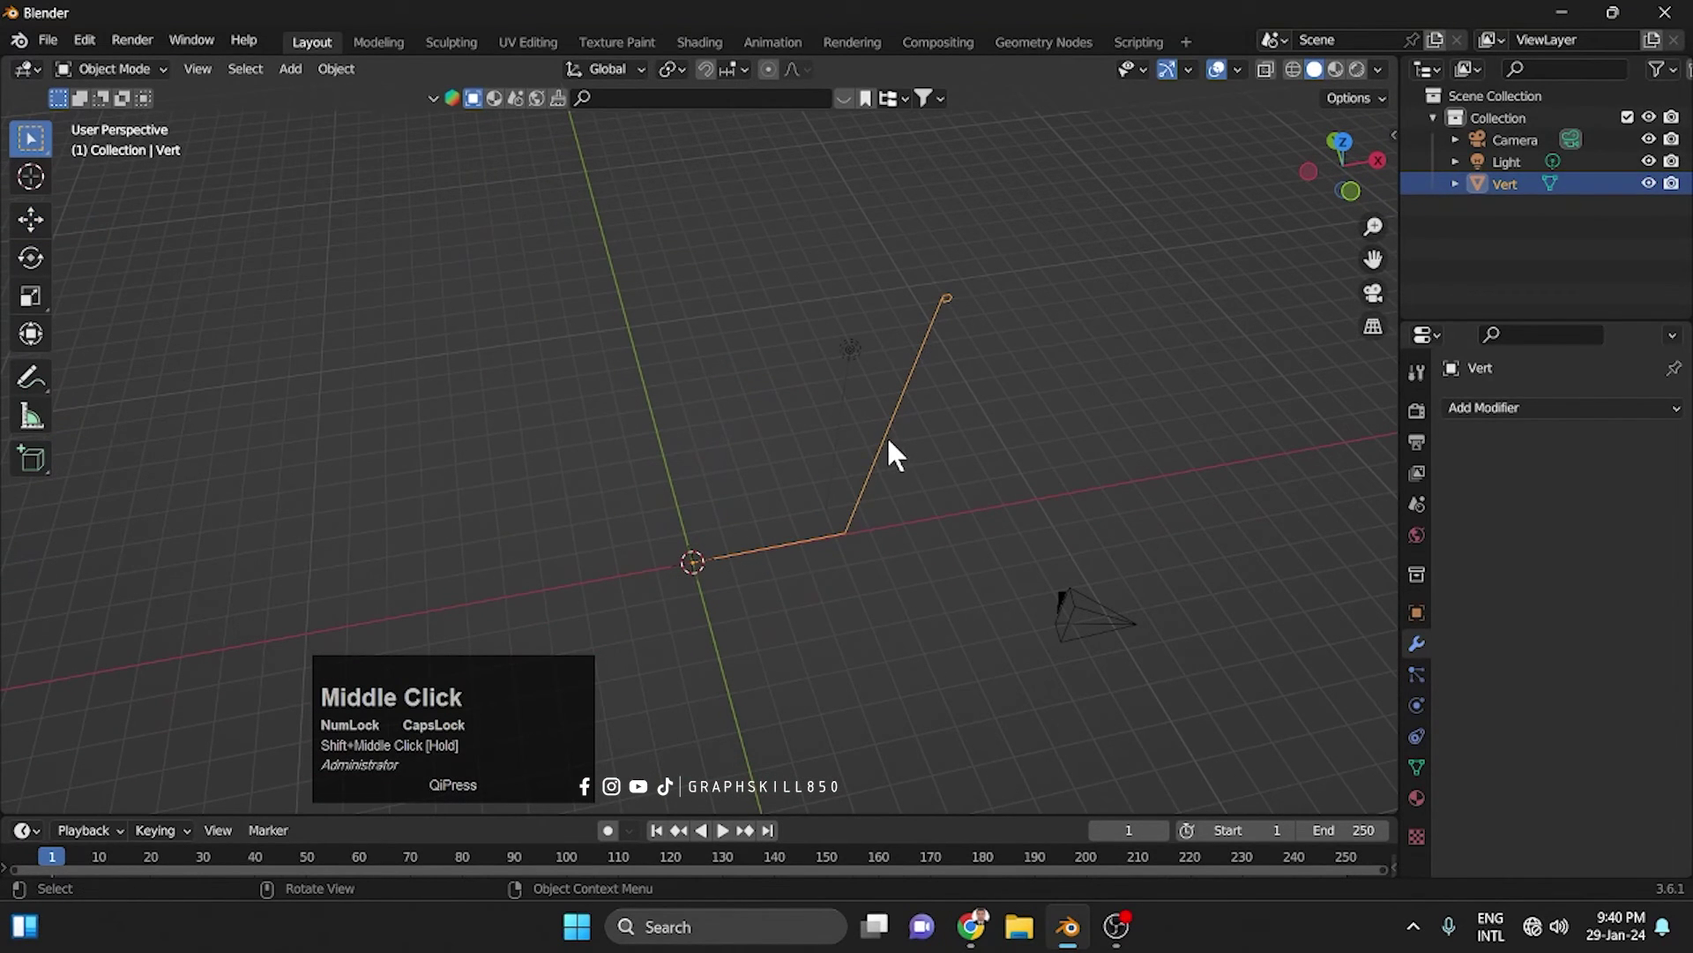
Add a Screw modifier to Vert, revolving the profile 360° into an open, lipped cup
{"action": "left_click", "coordinate": [1496, 423]}
{"action": "left_click", "coordinate": [1310, 599]}
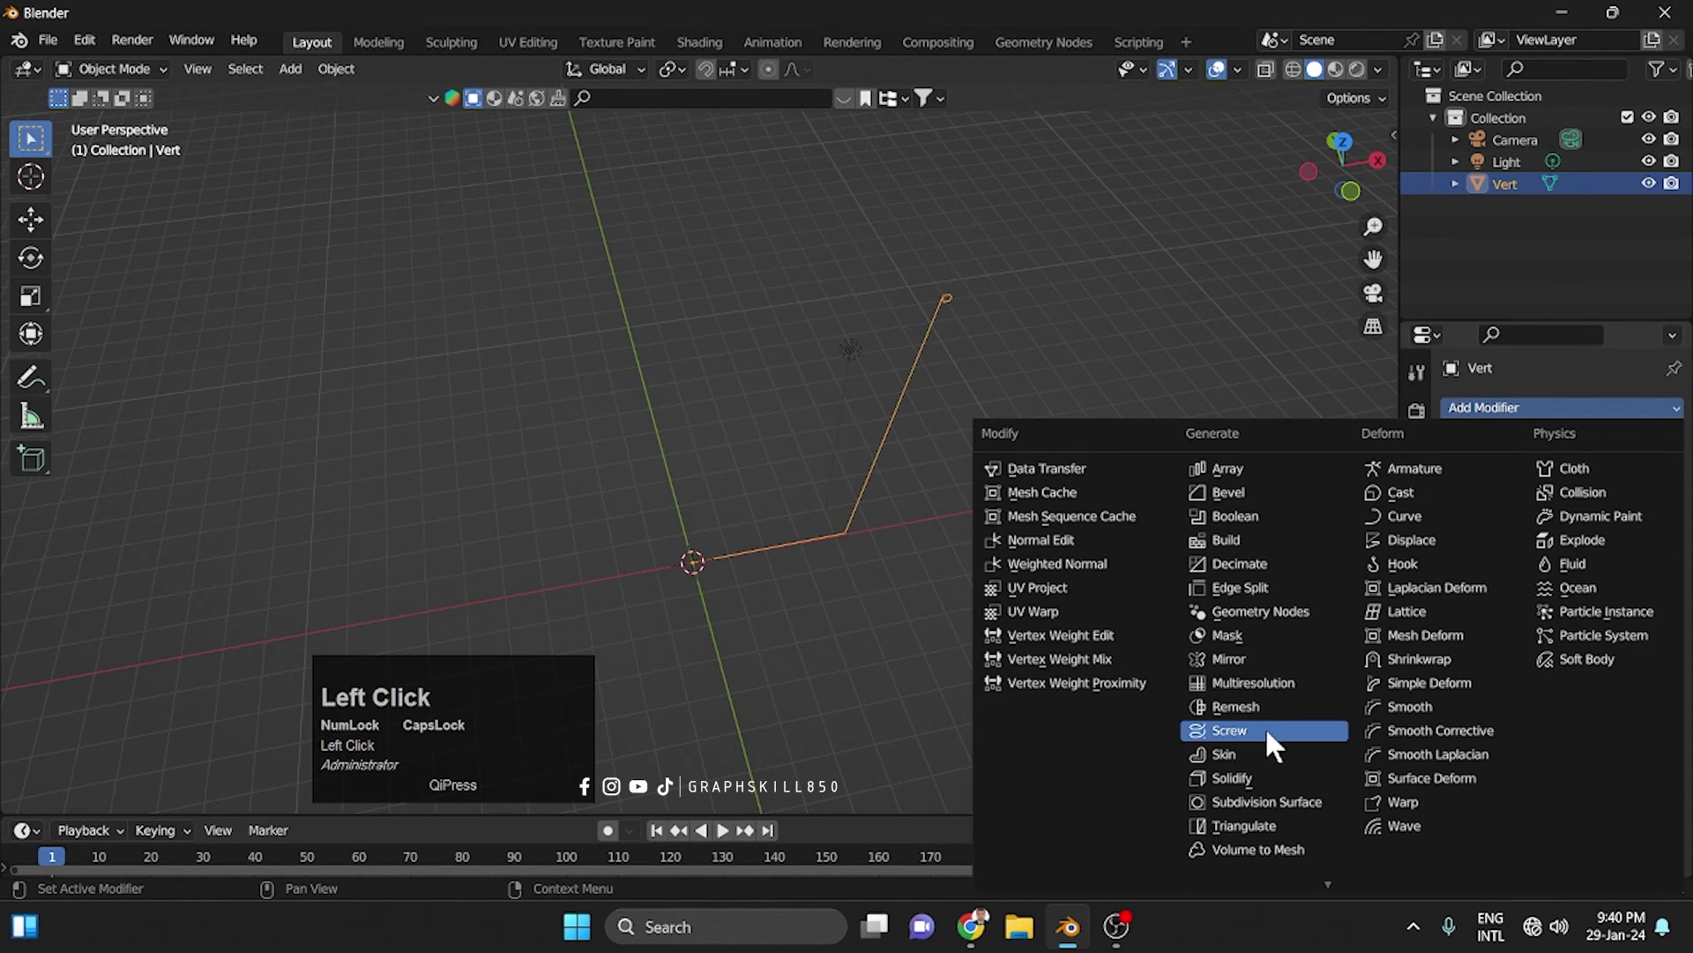
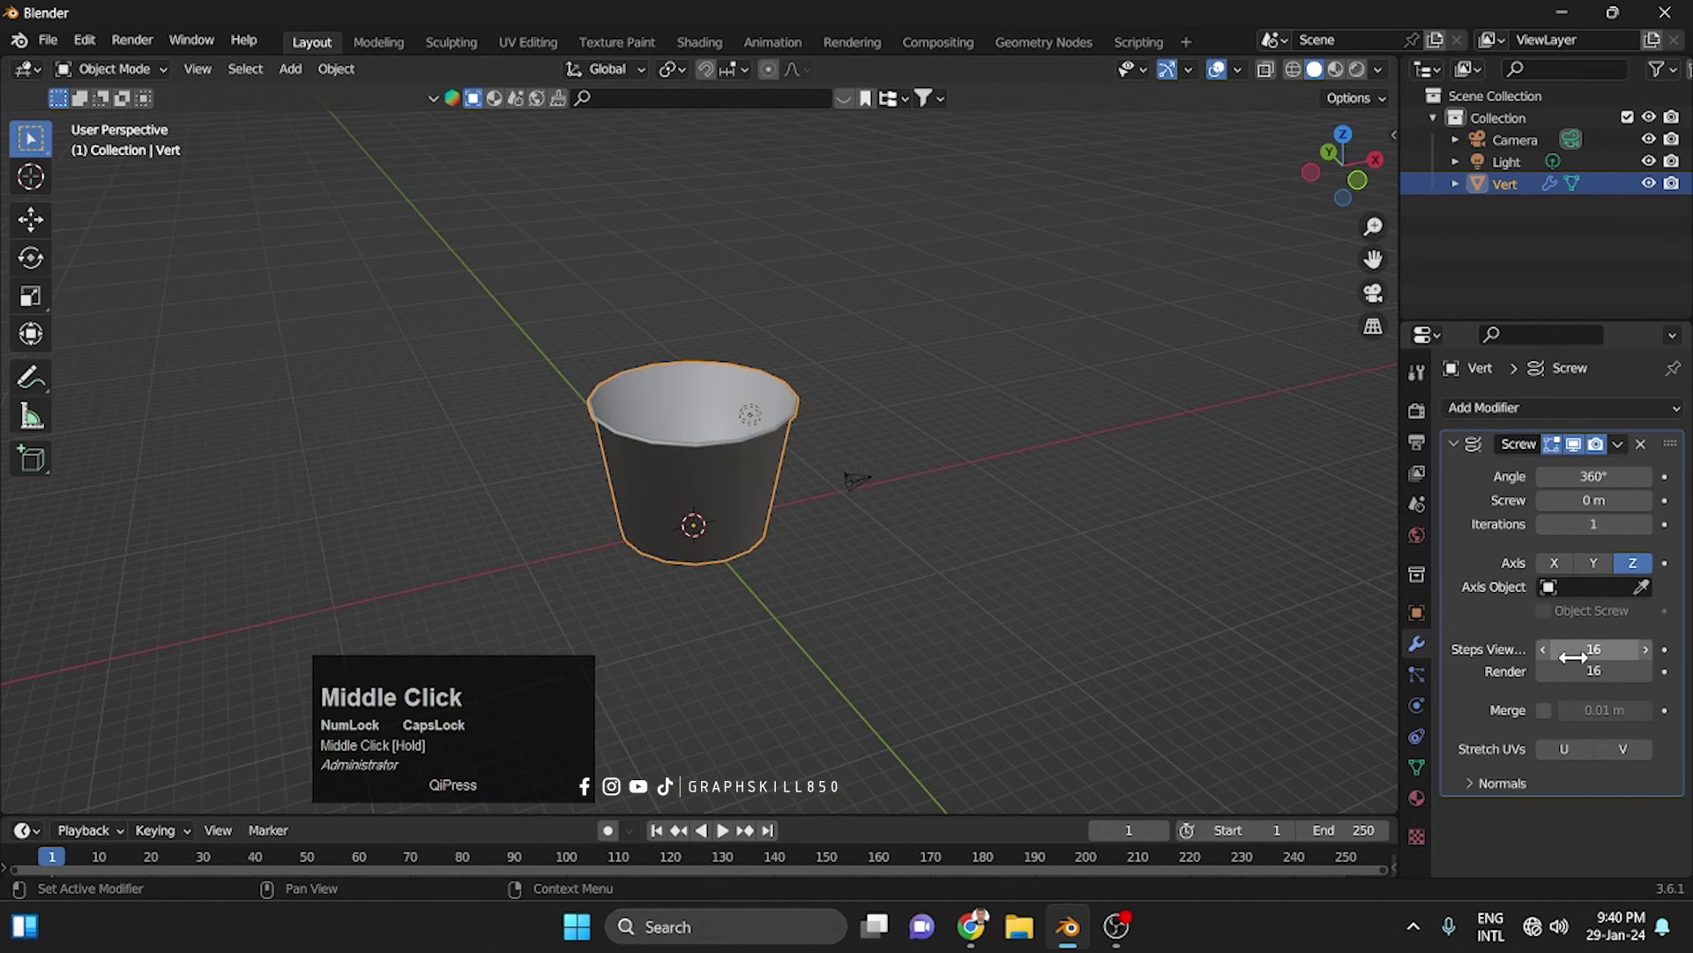
{"action": "left_click_drag", "start_coordinate": [1653, 665], "coordinate": [690, 449]}
{"action": "scroll", "scroll_direction": "up", "scroll_amount": 3}
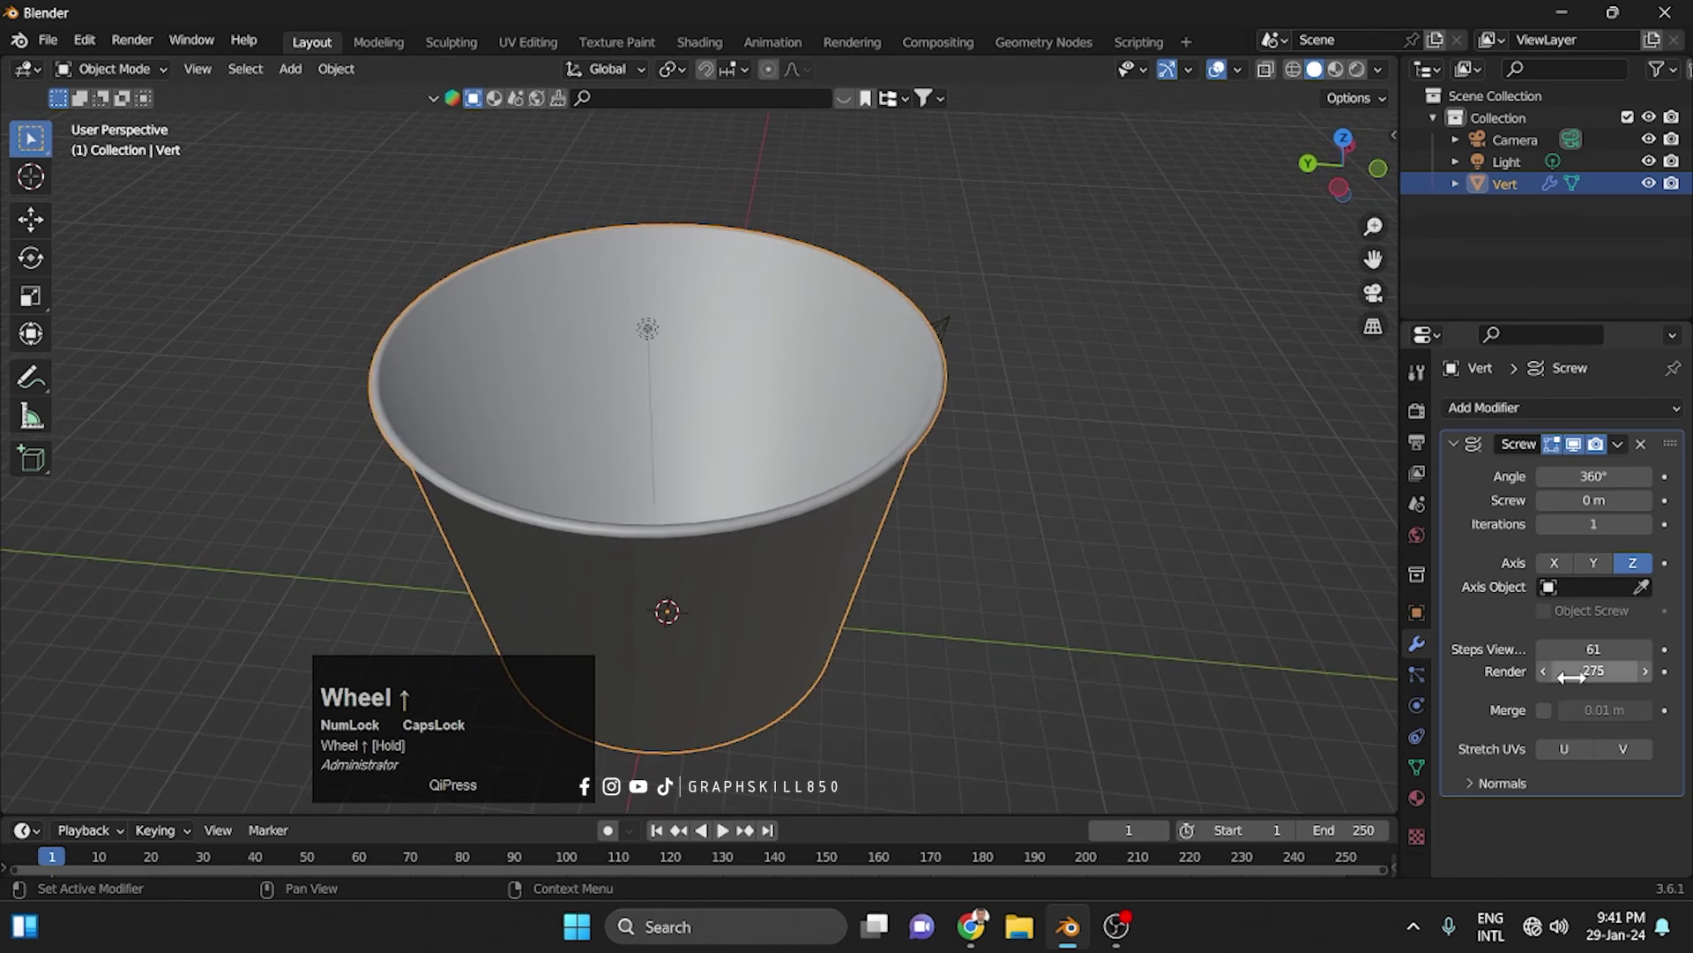
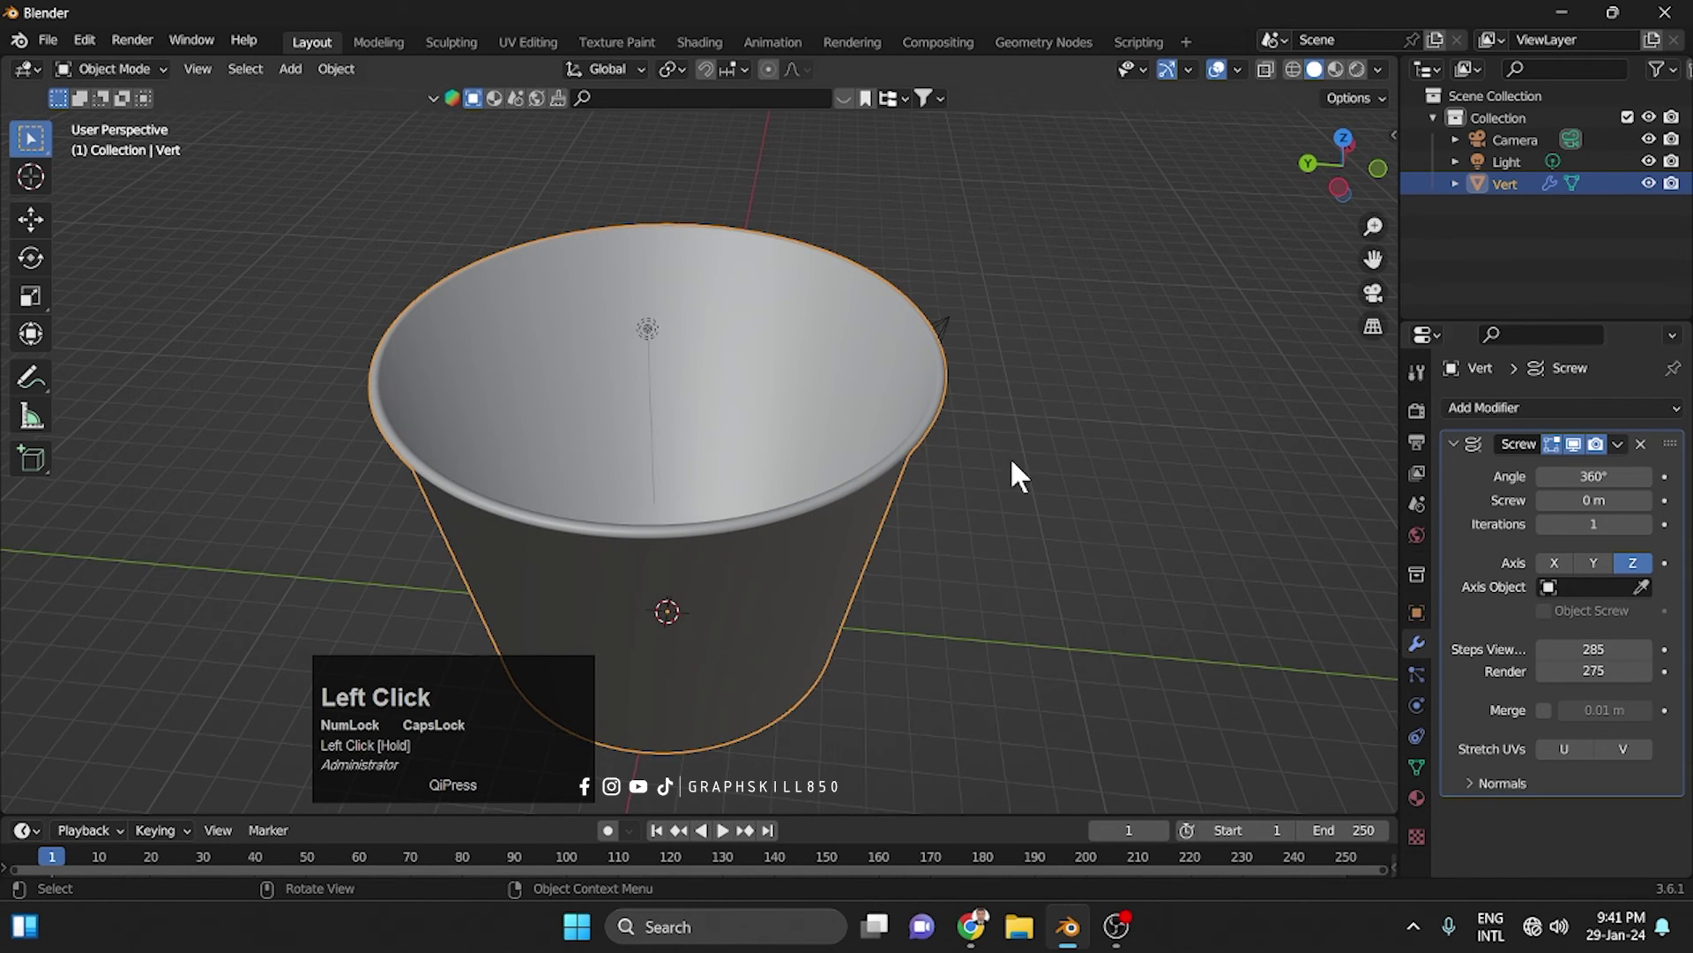
In Edit Mode, move the profile's base vertex along X to widen the cup's bottom
{"action": "middle_click", "coordinate": [979, 460]}
{"action": "scroll", "scroll_direction": "down", "scroll_amount": 3}
{"action": "middle_click", "coordinate": [788, 560]}
{"action": "key", "text": "Tab"}
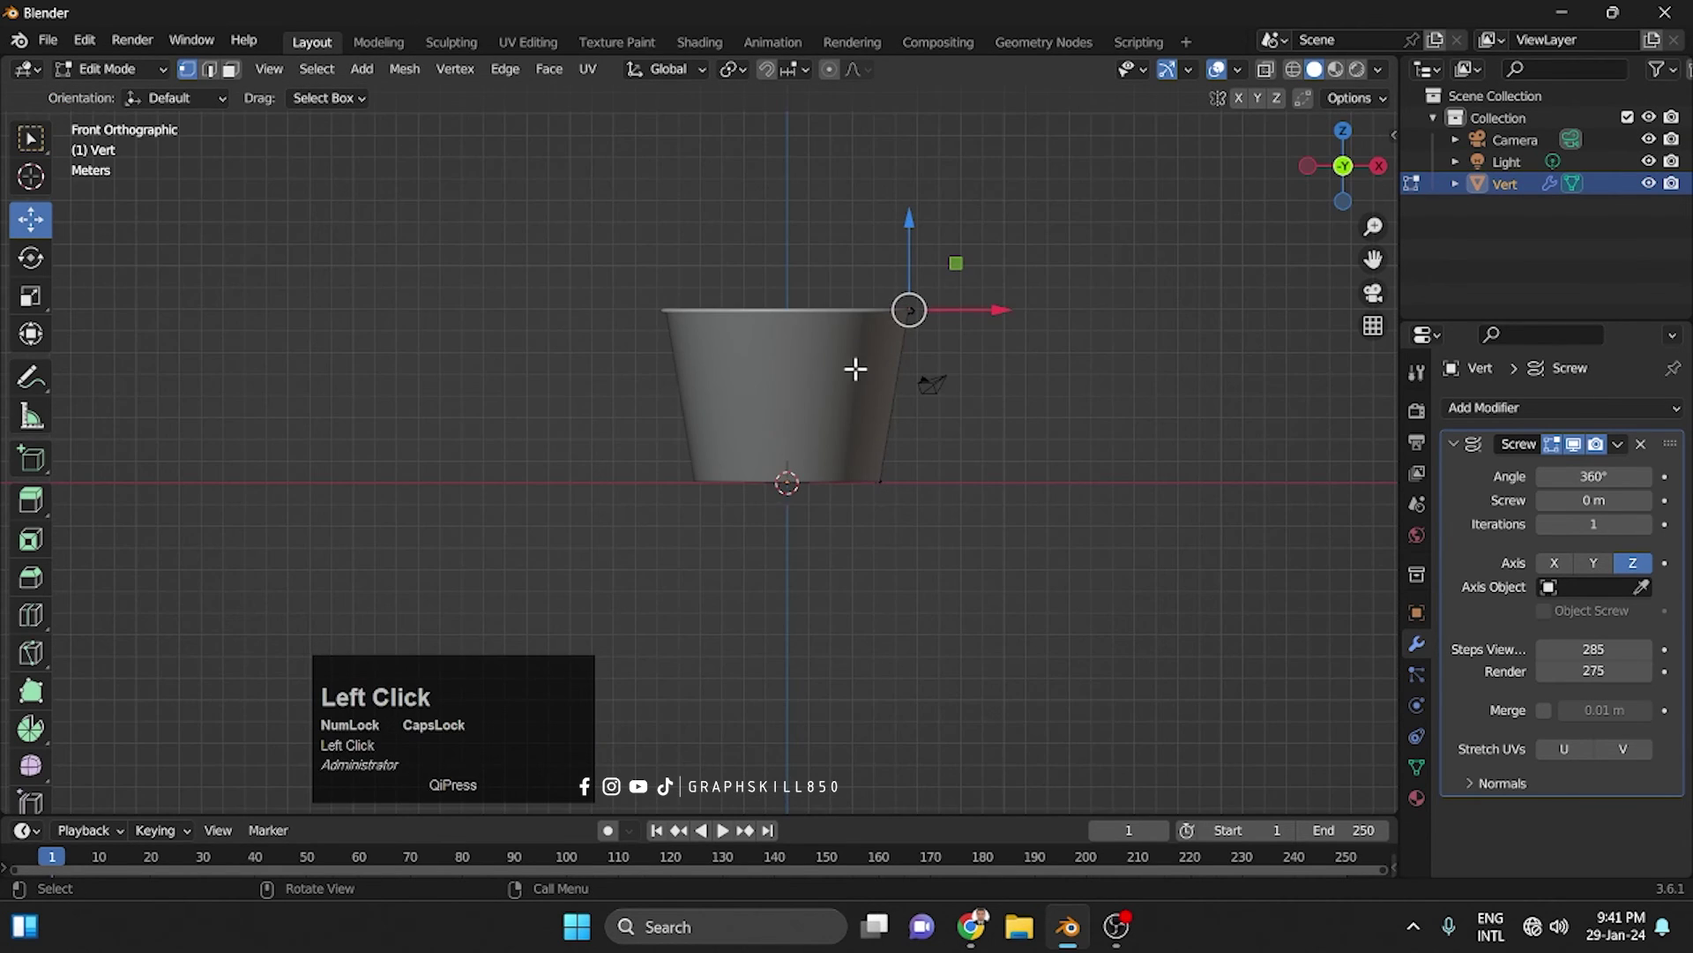
{"action": "scroll", "scroll_direction": "up", "scroll_amount": 3}
{"action": "left_click_drag", "start_coordinate": [1028, 546], "coordinate": [945, 204]}
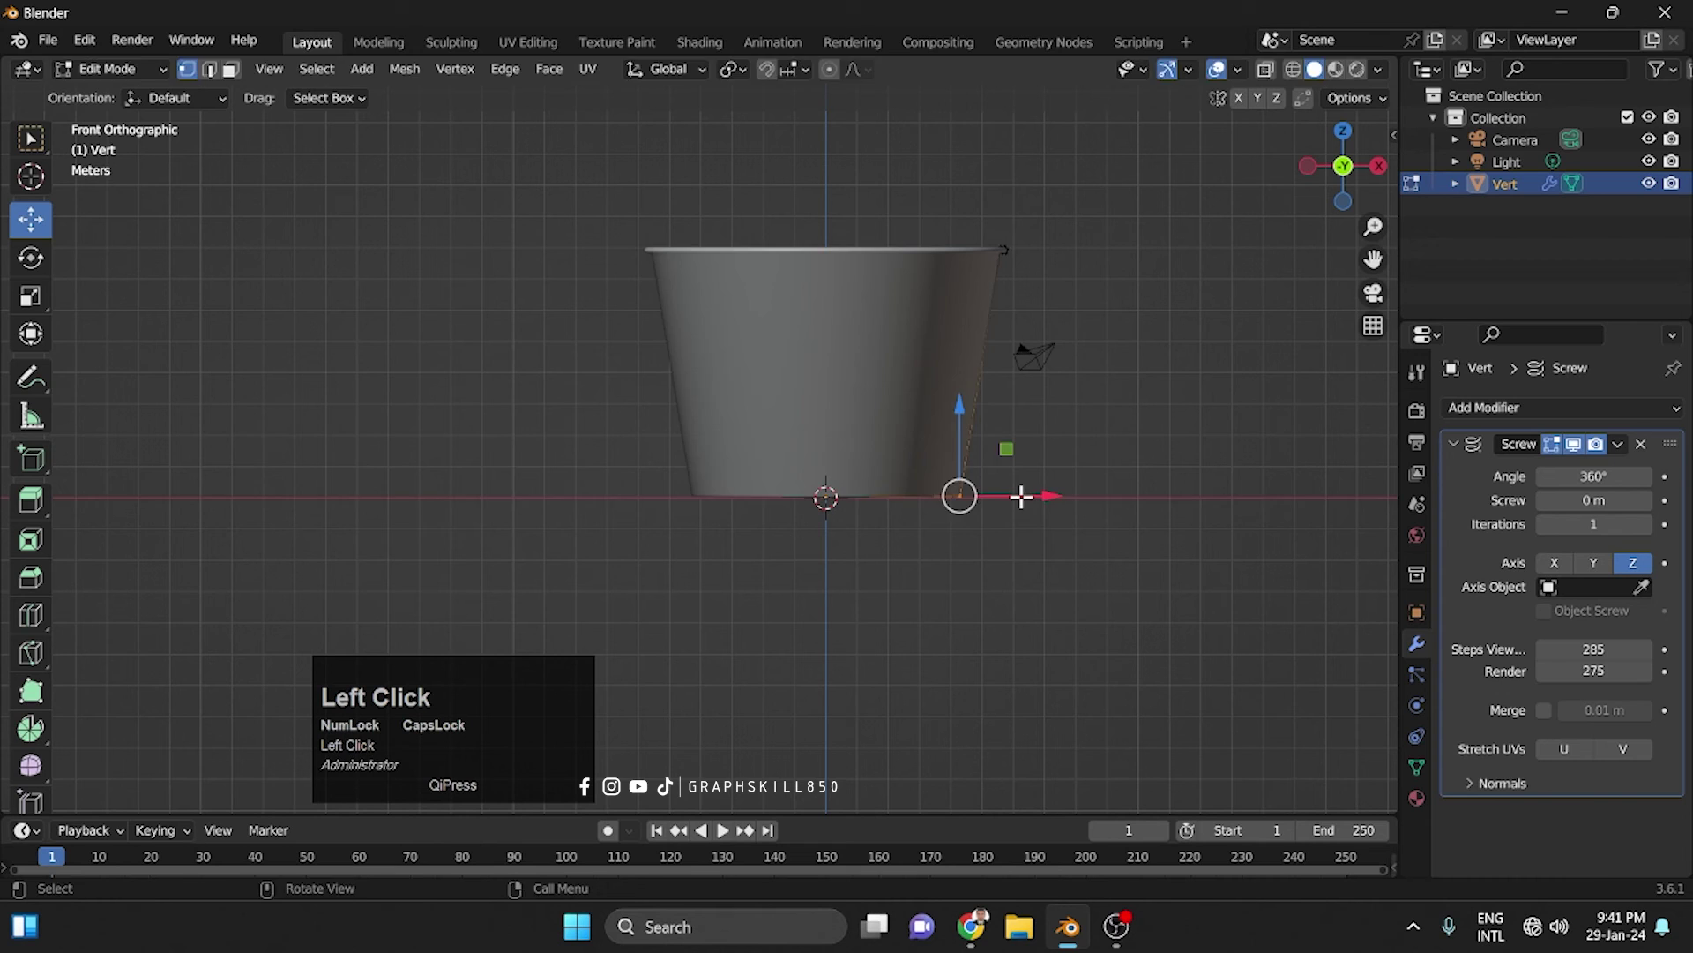
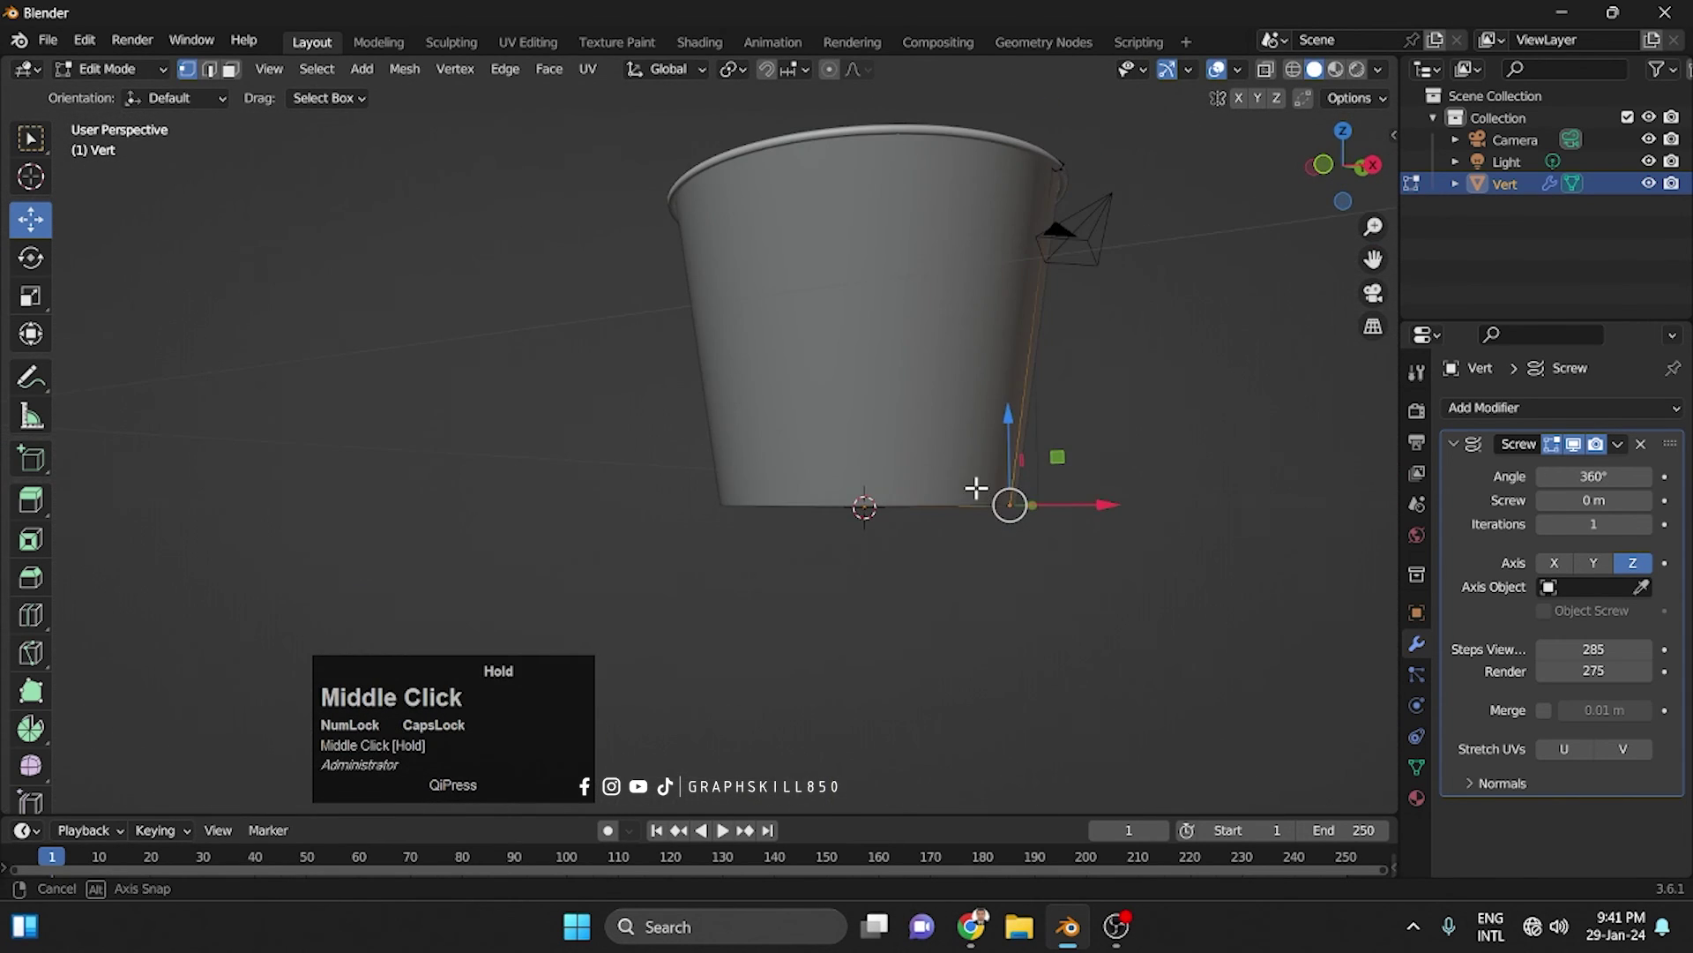
Pull the rim vertex inward along X to narrow the cup into a tapered paper cup
{"action": "left_click", "coordinate": [1335, 167]}
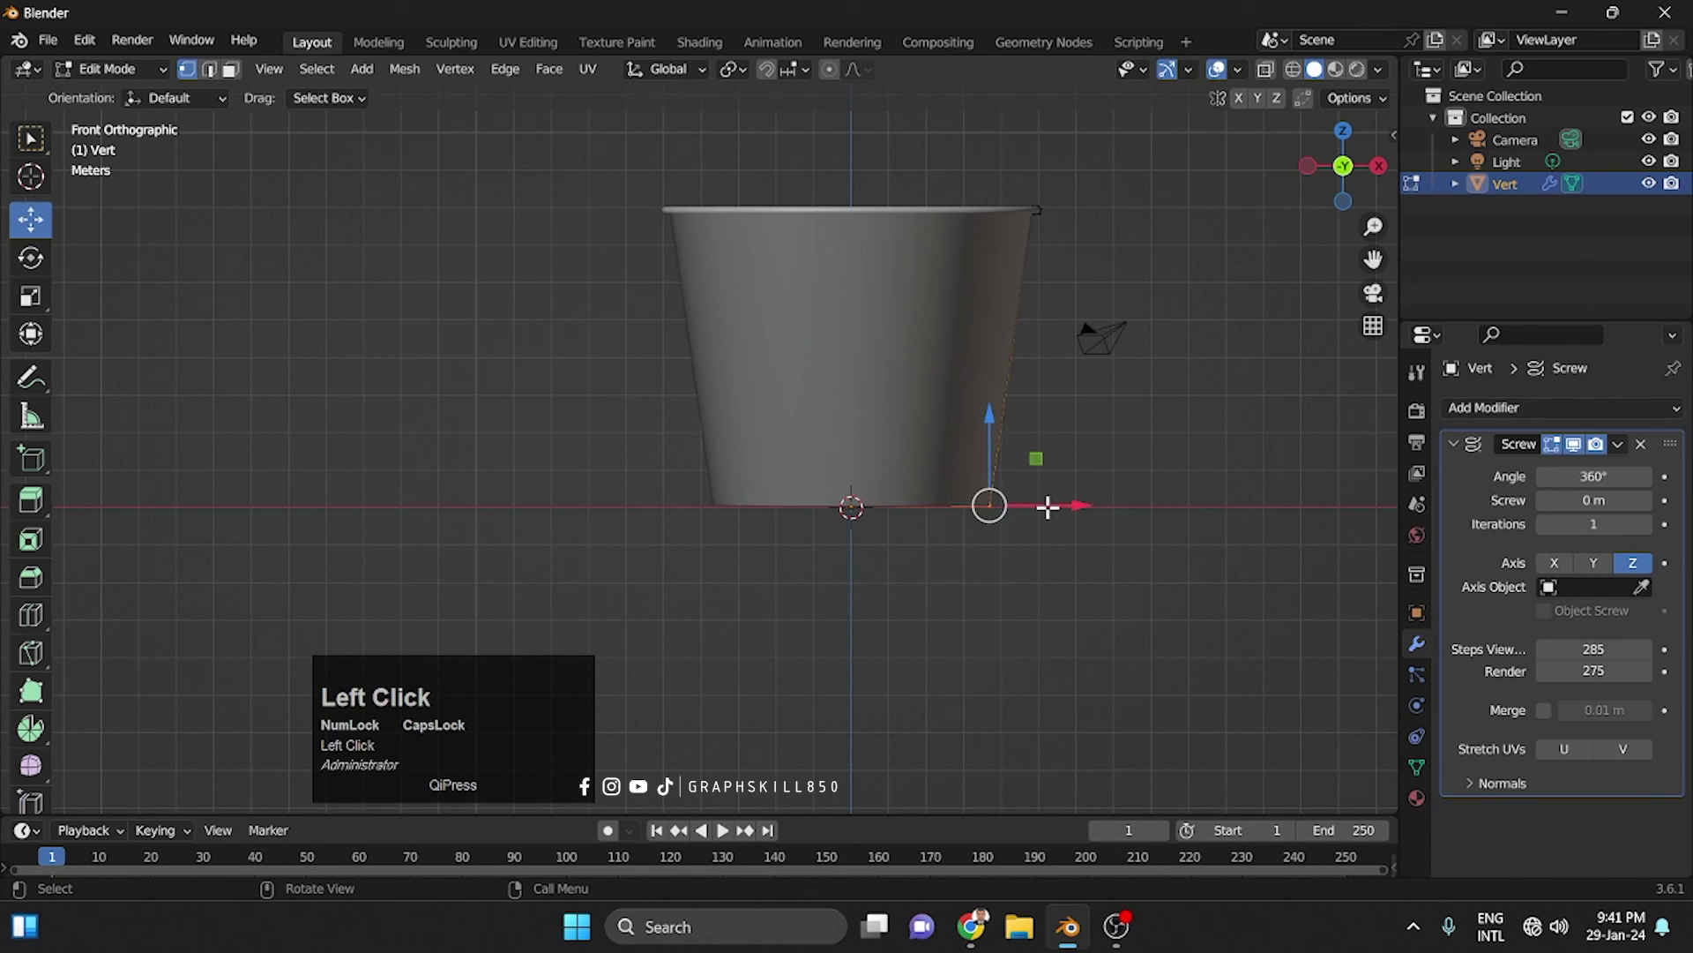
{"action": "left_click_drag", "start_coordinate": [966, 155], "coordinate": [1079, 198]}
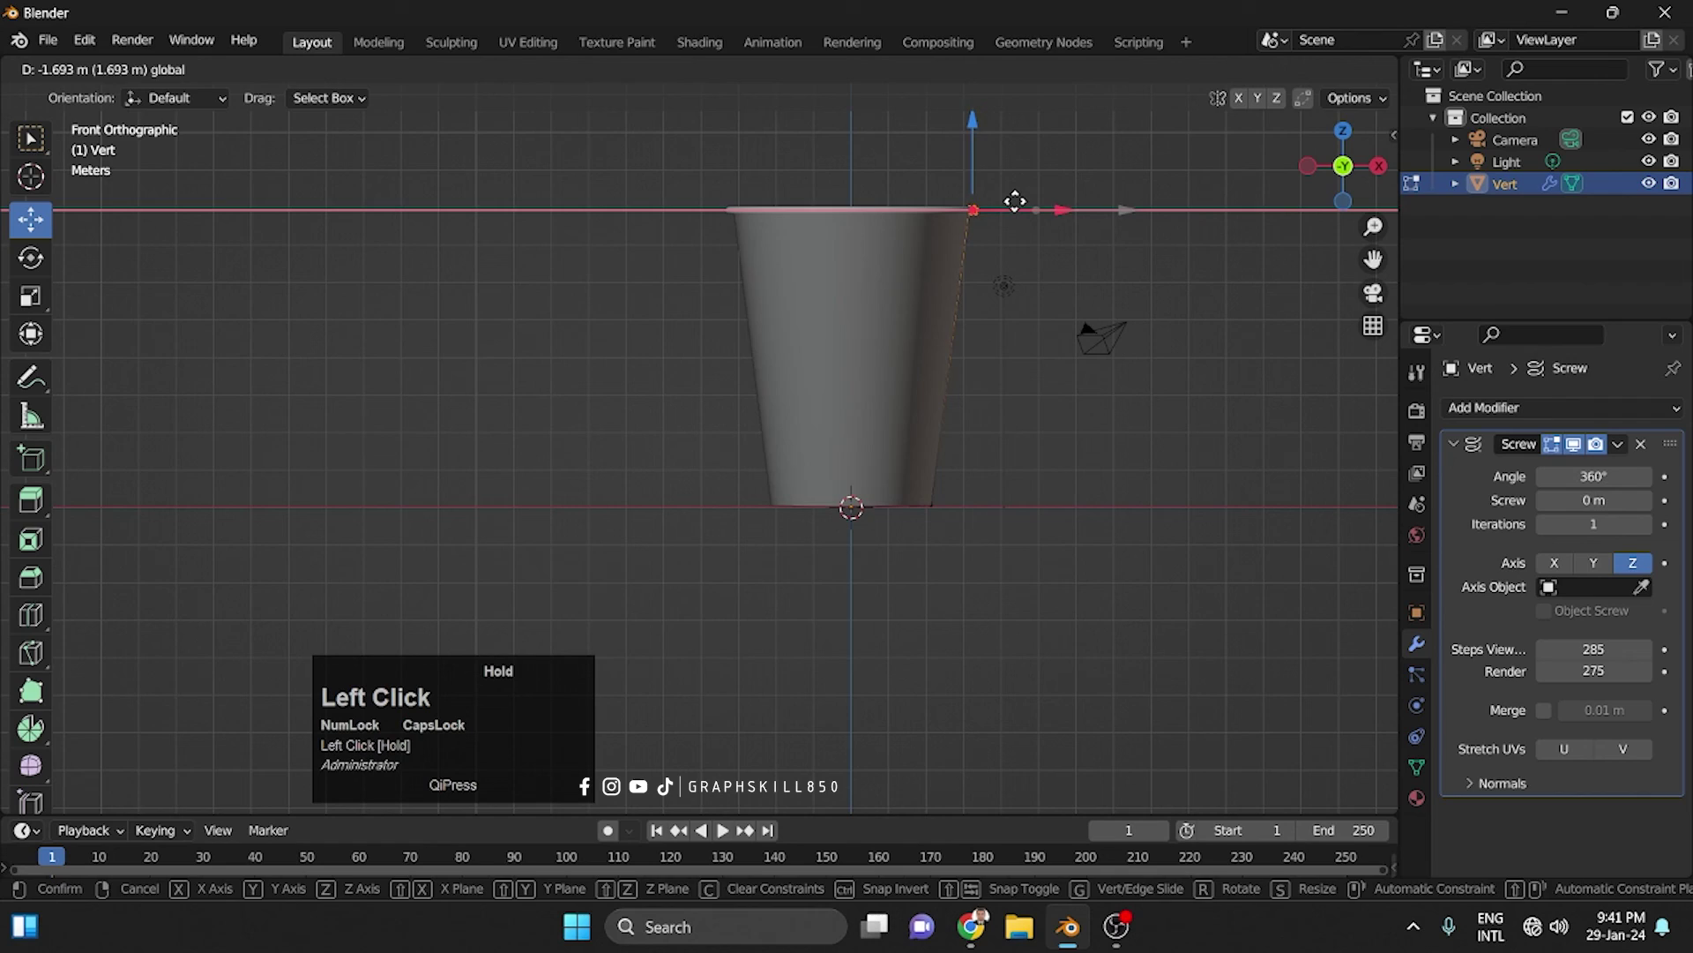
{"action": "middle_click", "coordinate": [860, 332]}
{"action": "middle_click", "coordinate": [793, 413]}
{"action": "scroll", "scroll_direction": "up", "scroll_amount": 3}
{"action": "scroll", "scroll_direction": "up", "scroll_amount": 3}
{"action": "scroll", "scroll_direction": "up", "scroll_amount": 3}
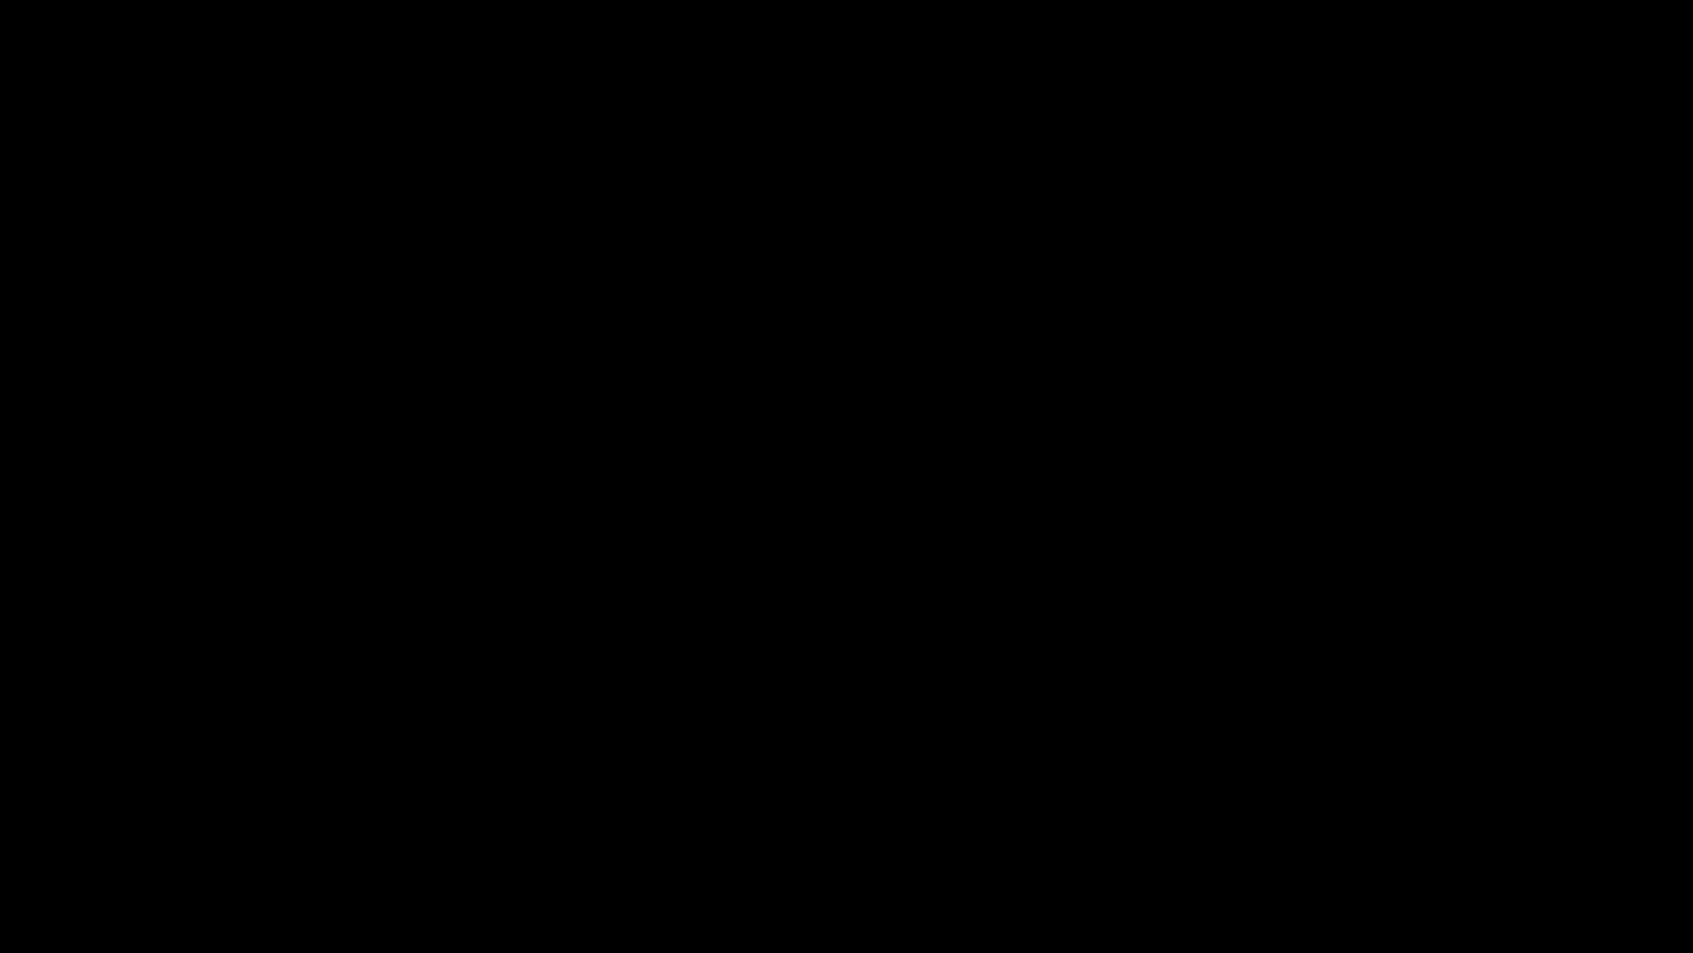